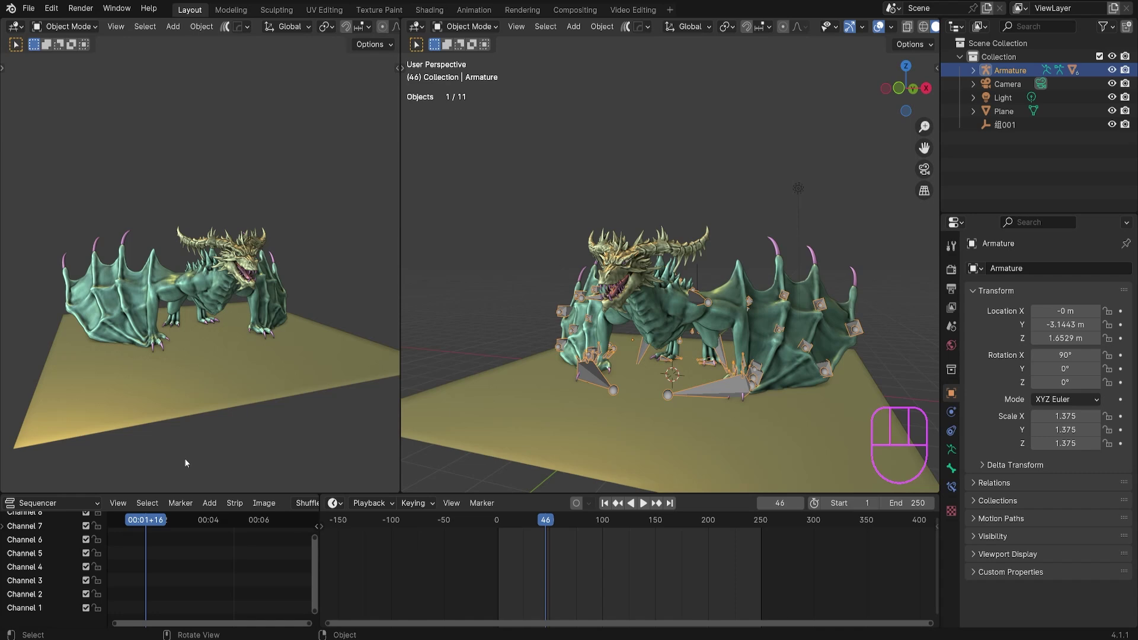
View the posed dragon from the front, leave Edit Mode and bring up the Add menu (Shift+A)
drag(281, 324, 252, 318)
middle_click(822, 308)
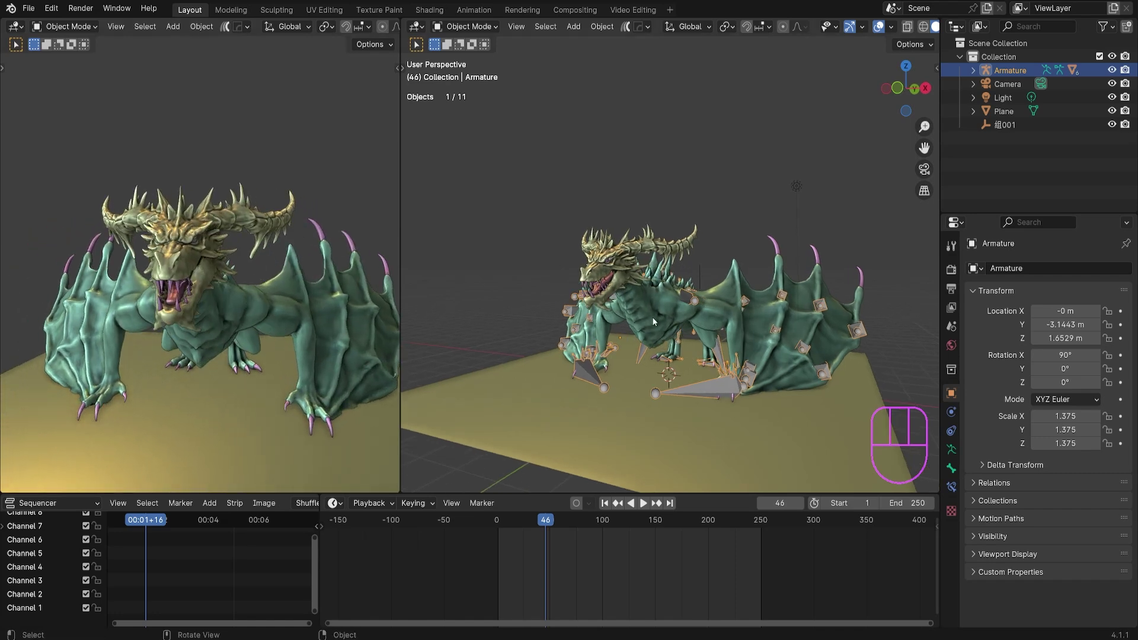
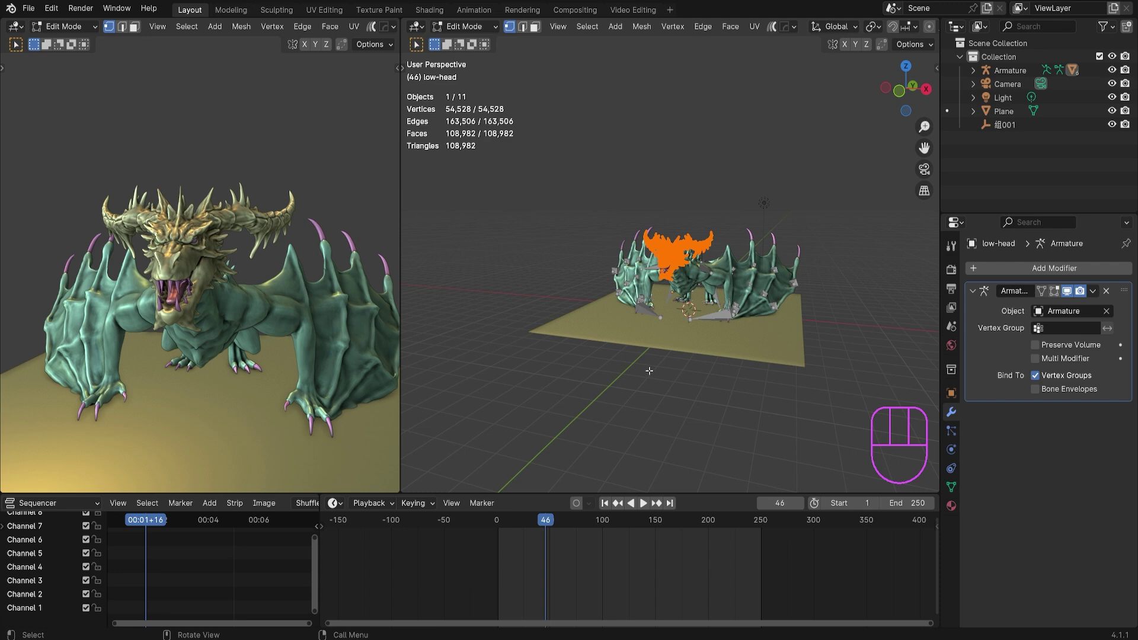
key(shift+a)
drag(449, 28, 537, 263)
Add a cube mesh and move it up along Z above the dragon
key(shift+a)
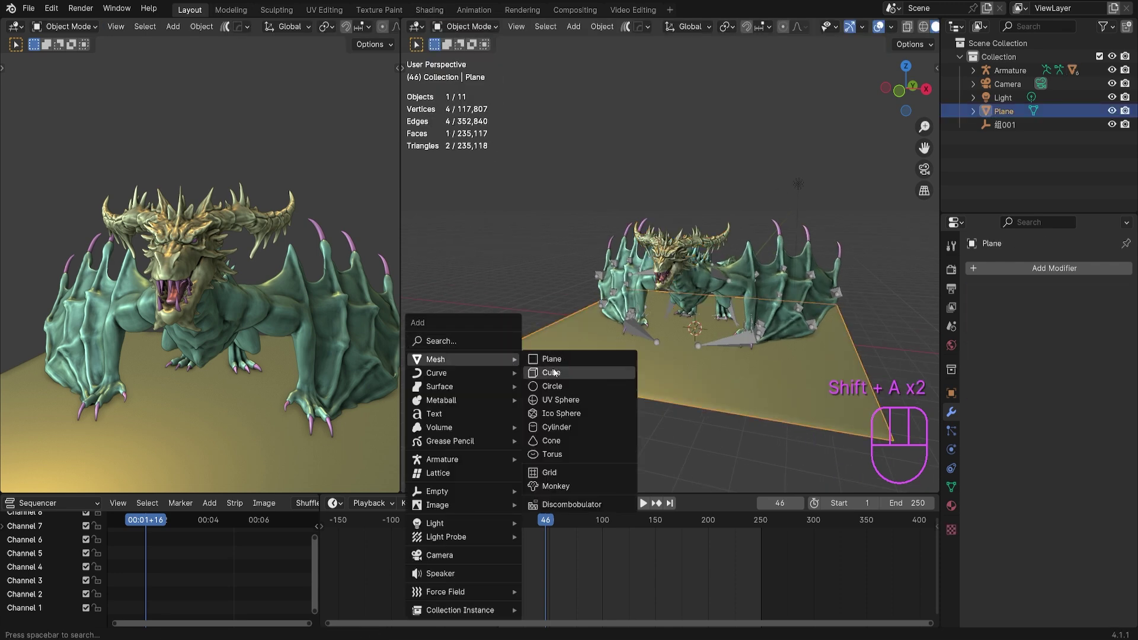
key(g)
key(z)
click(748, 202)
key(`)
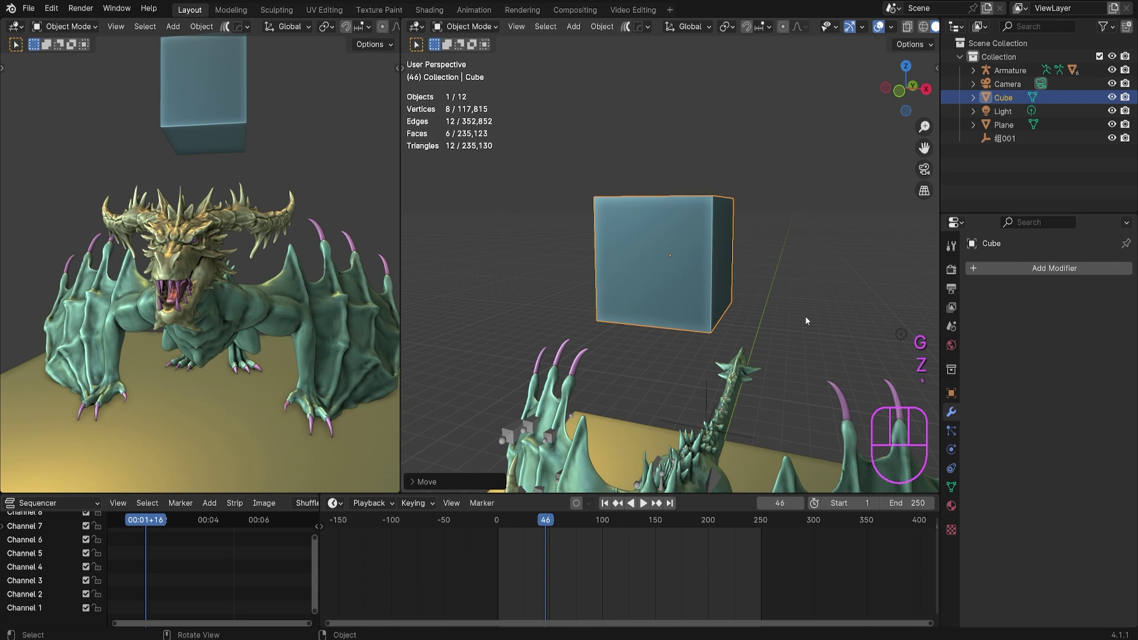
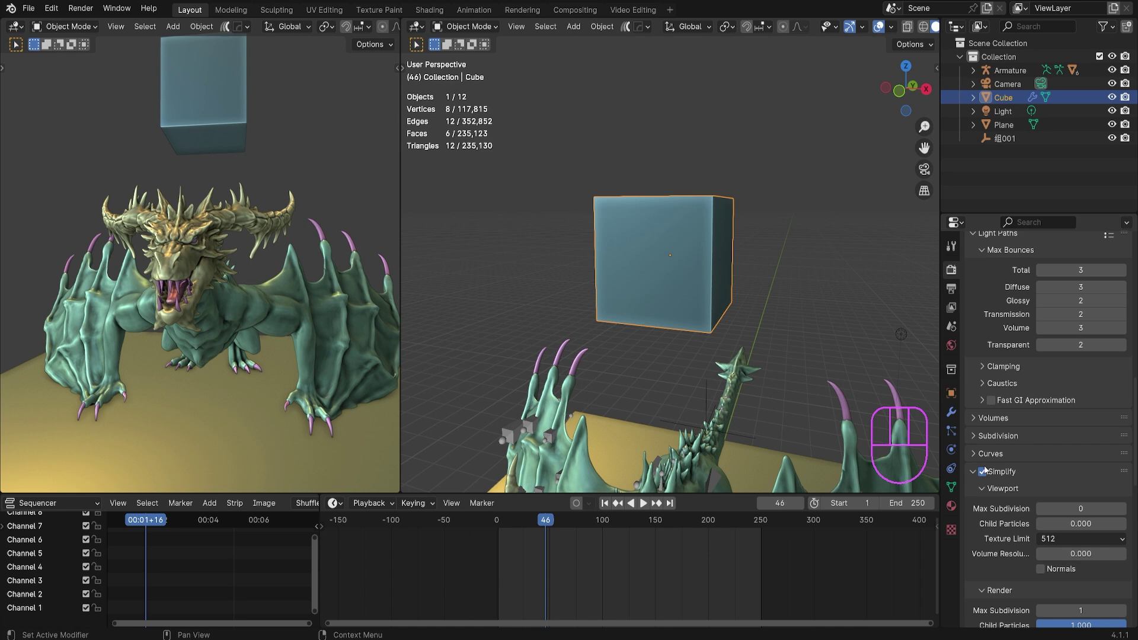
Give the cube a Subdivision Surface modifier at viewport level 6 and apply it into a sphere
click(985, 474)
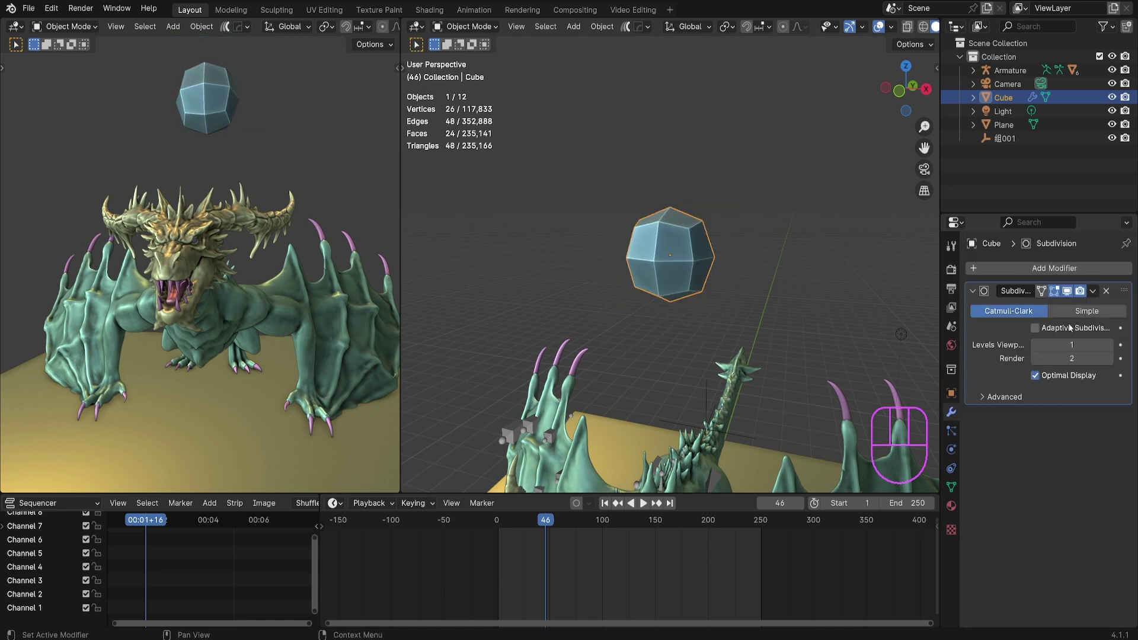
click(1108, 348)
click(1109, 348)
click(1108, 348)
click(1108, 348)
double_click(1108, 348)
middle_click(872, 317)
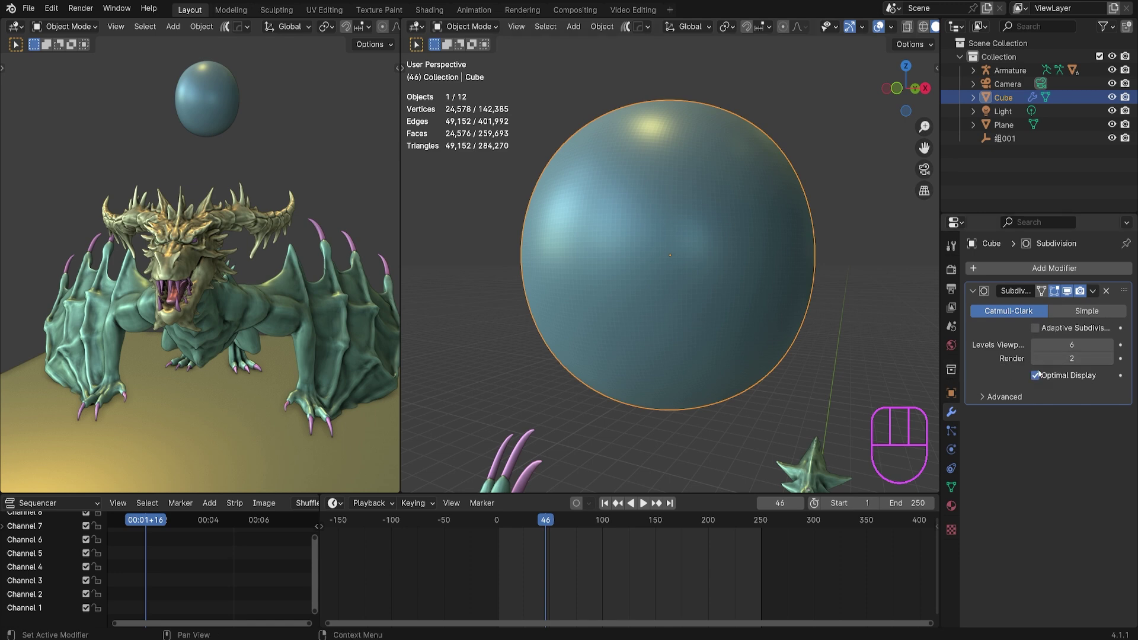
click(1089, 305)
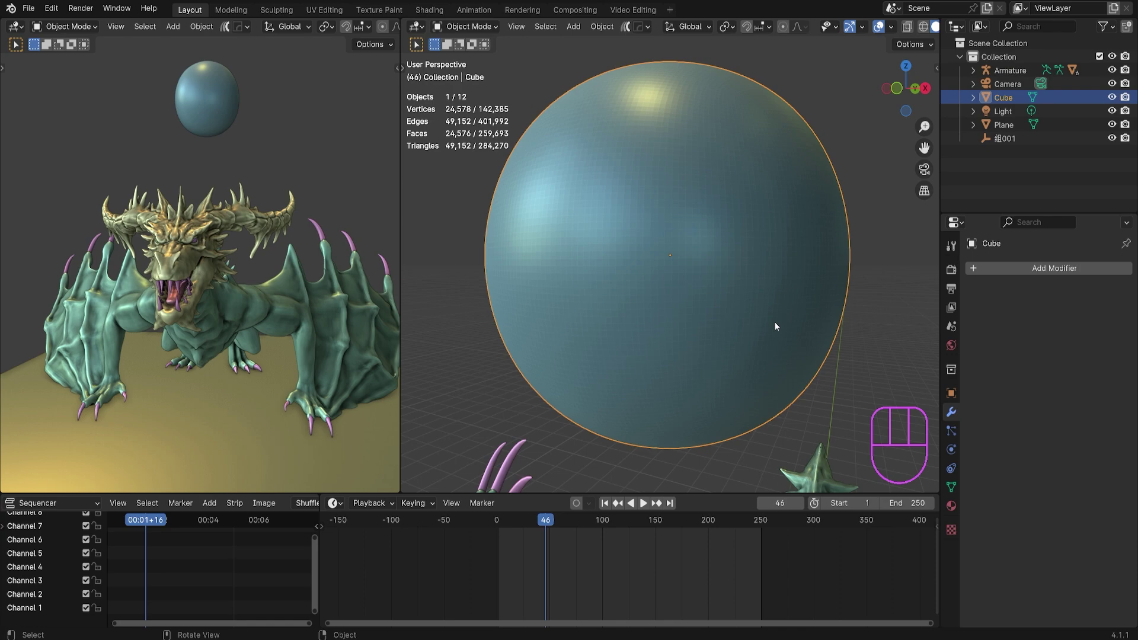
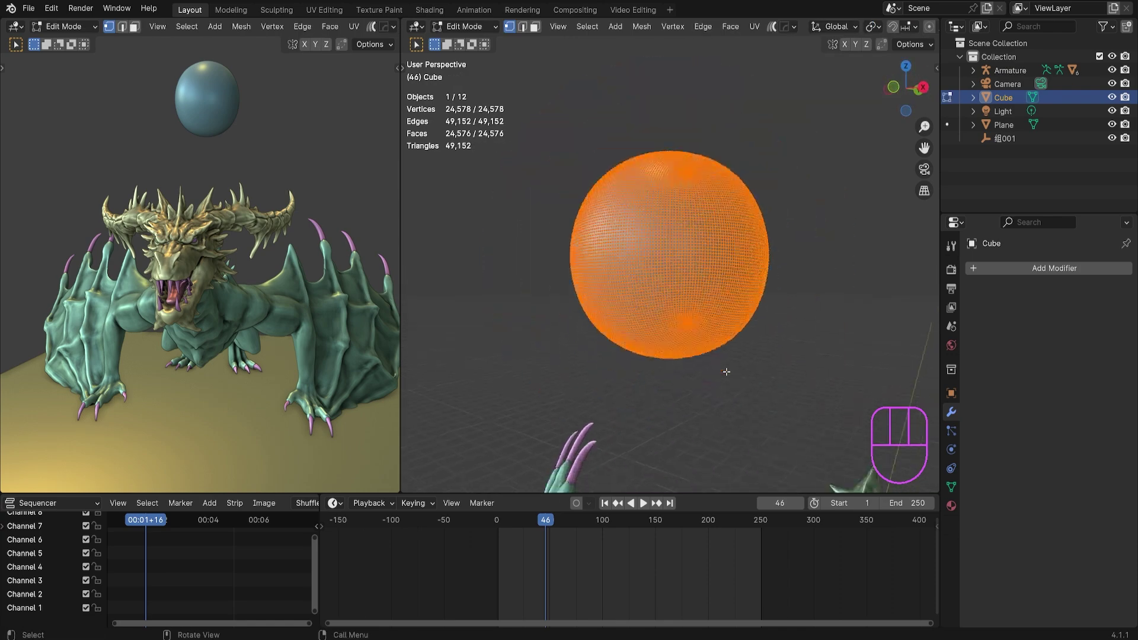
Hide the dragon, armature, ground plane and light (H), then frame the sphere alone
key(Tab)
key(q)
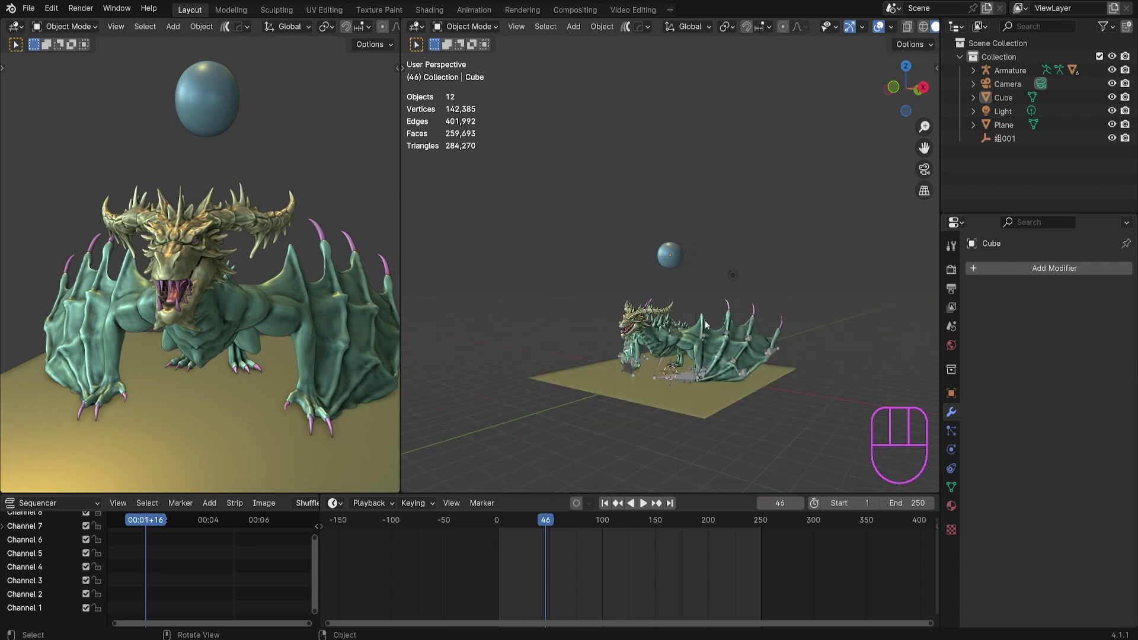
click(680, 349)
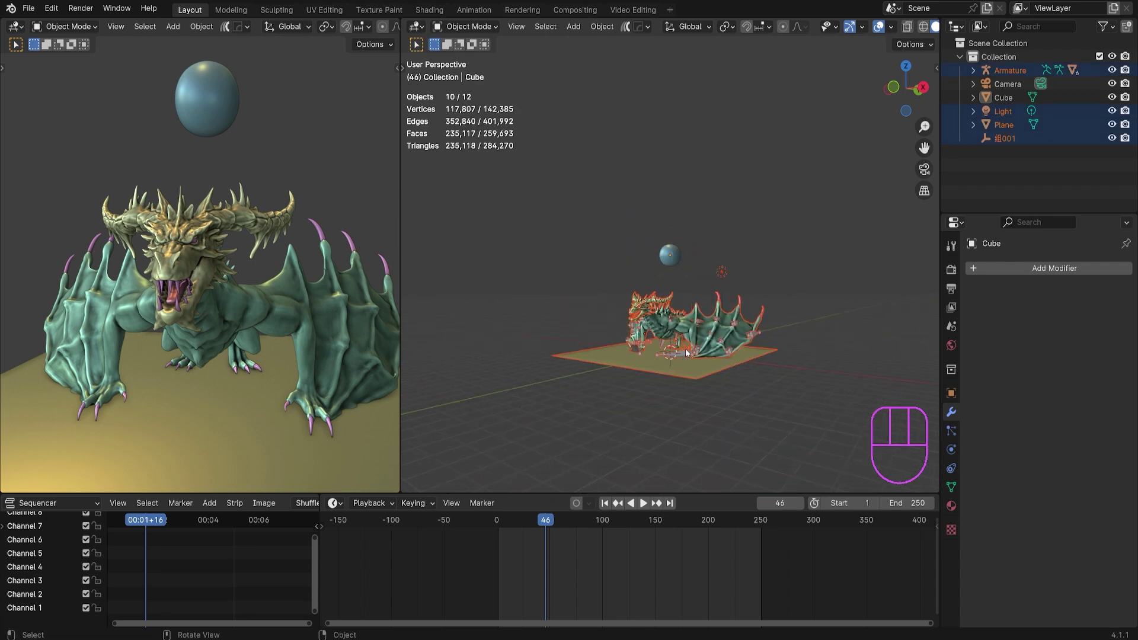
key(h)
key(`)
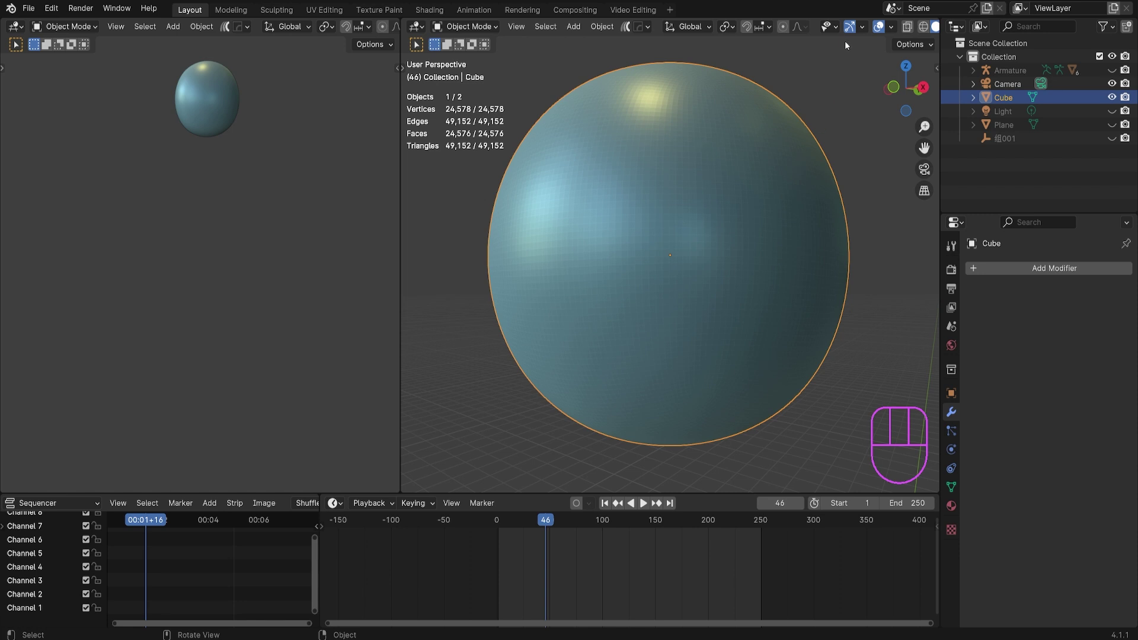
Inspect the sphere's dense quad grid in Edit Mode, then return to Object Mode
click(861, 34)
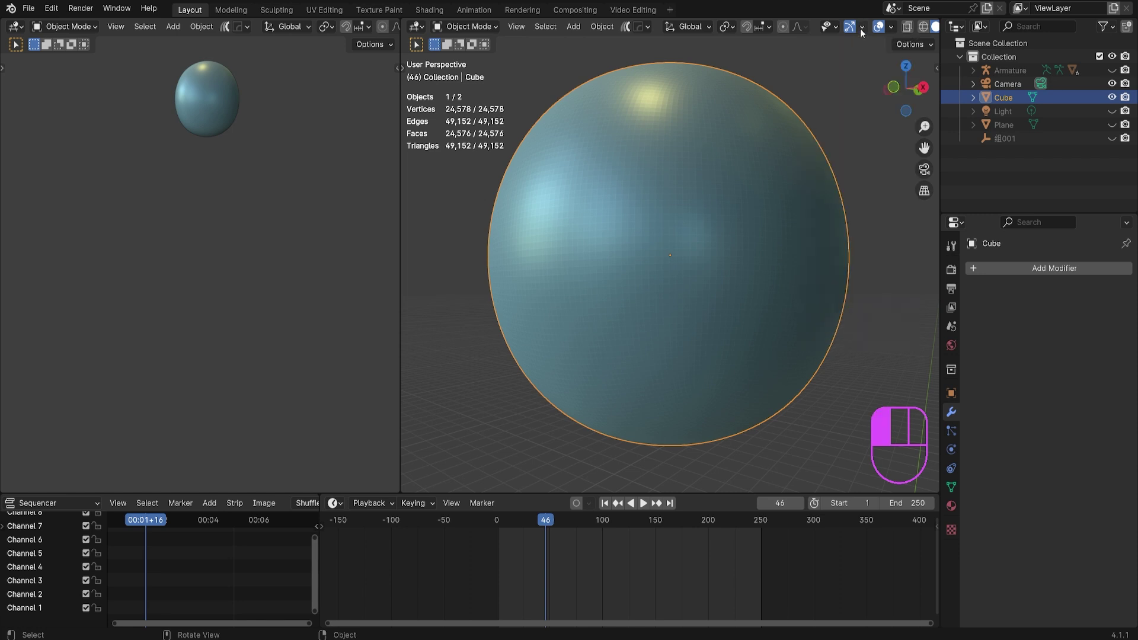
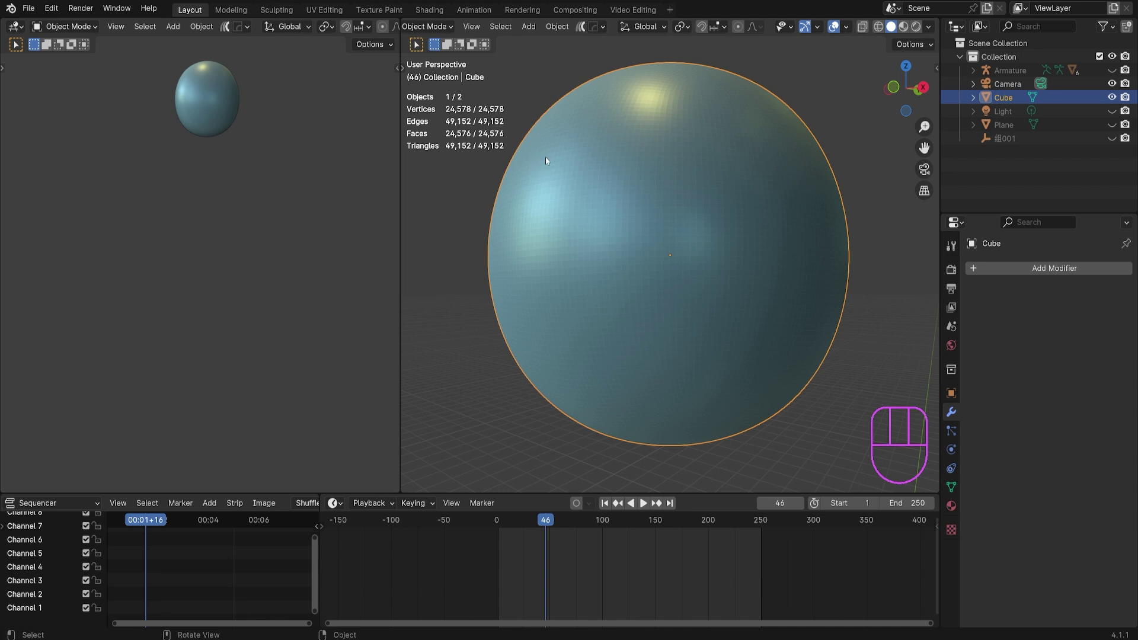
middle_click(761, 289)
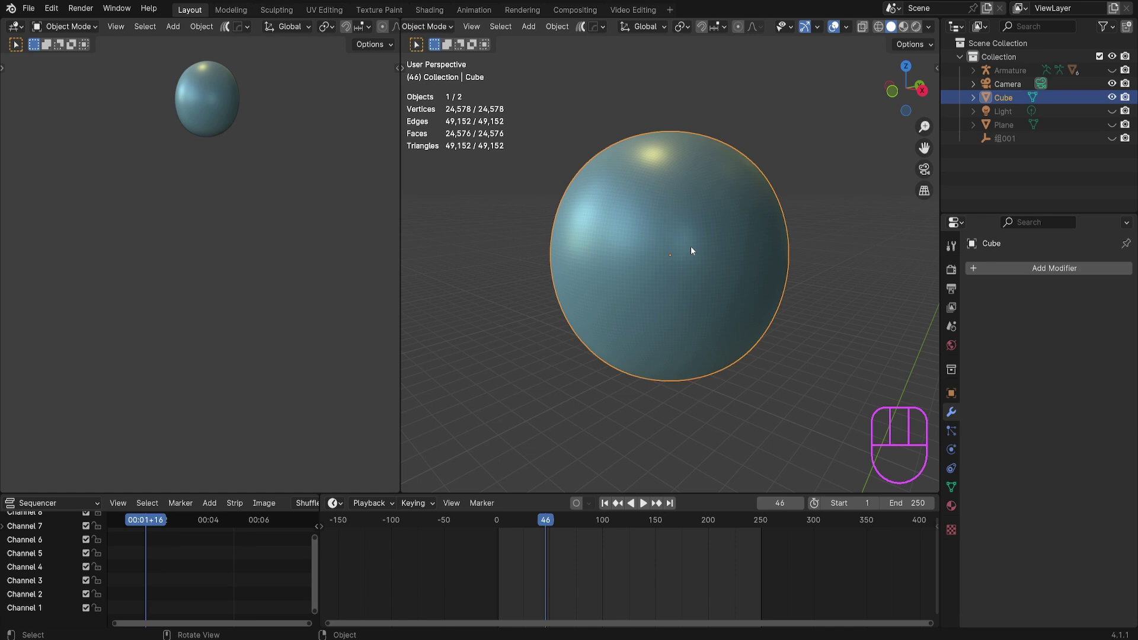
key(Tab)
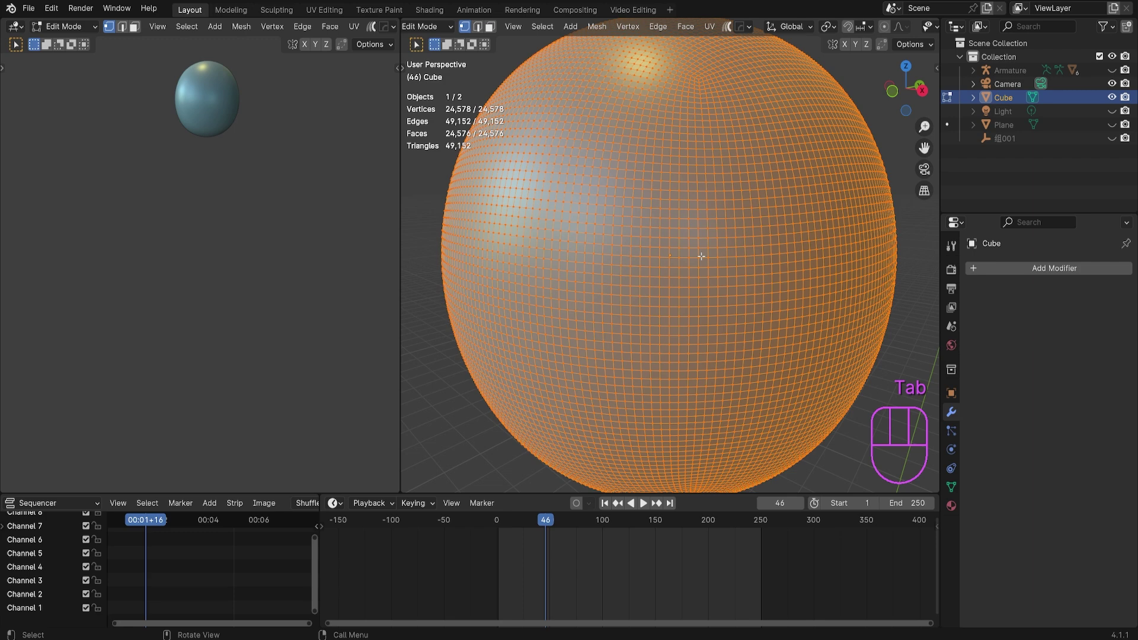
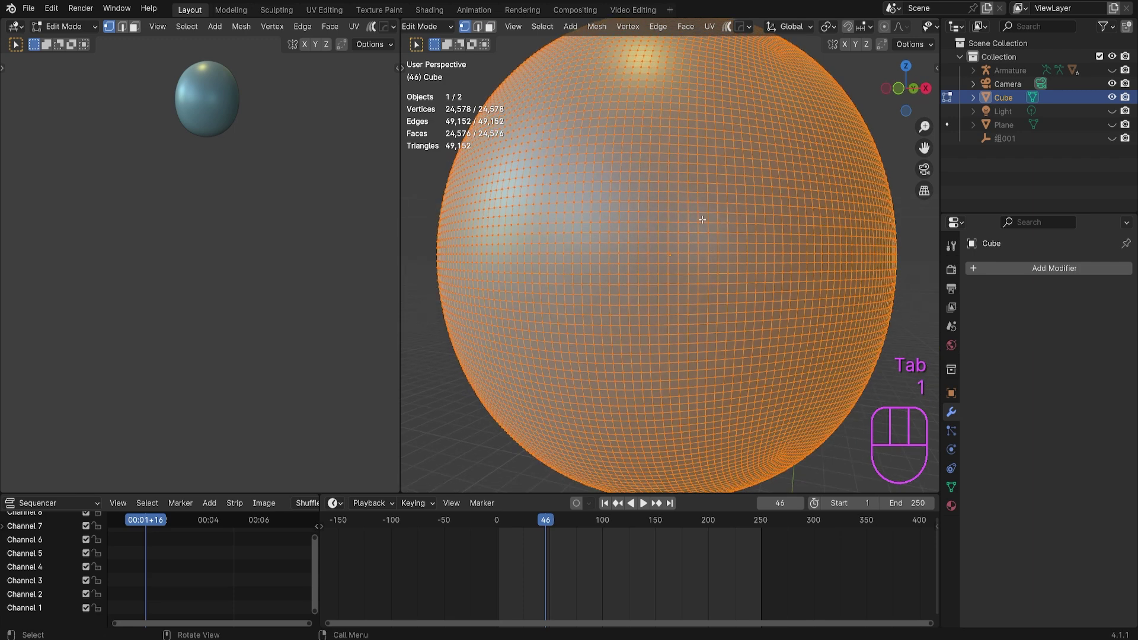
key(Tab)
Add a Decimate modifier to the sphere and switch it to Planar mode
middle_click(713, 277)
drag(1011, 279, 890, 327)
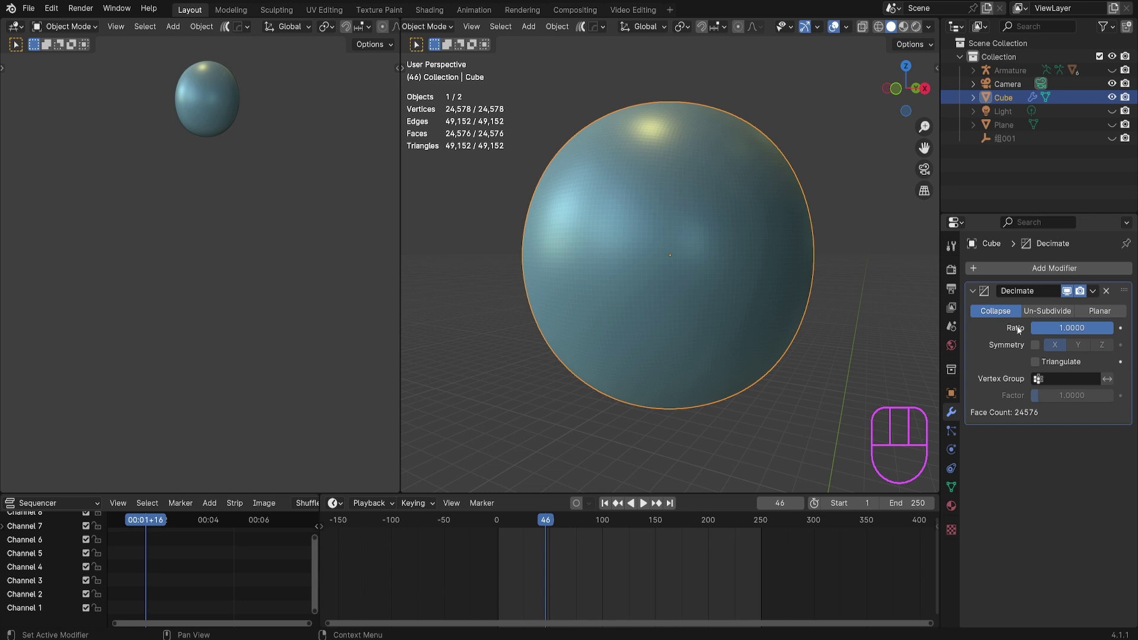
drag(1101, 315, 1104, 313)
middle_click(794, 337)
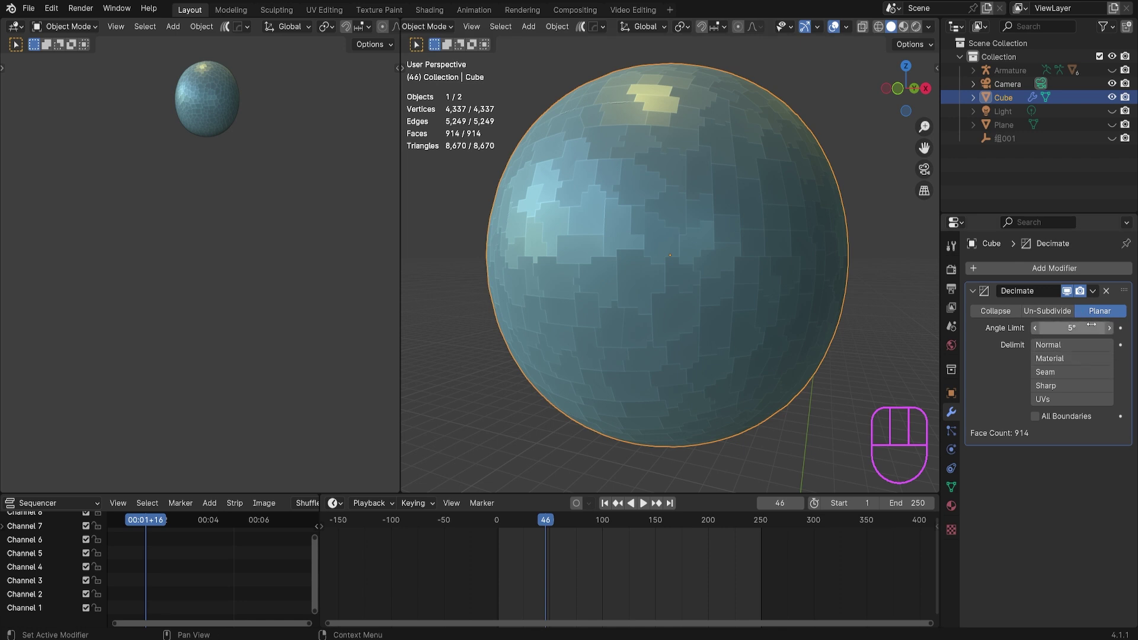
Set the planar angle limit to about 3.8° with Material delimit
click(1110, 338)
click(1110, 338)
double_click(1110, 338)
click(1109, 338)
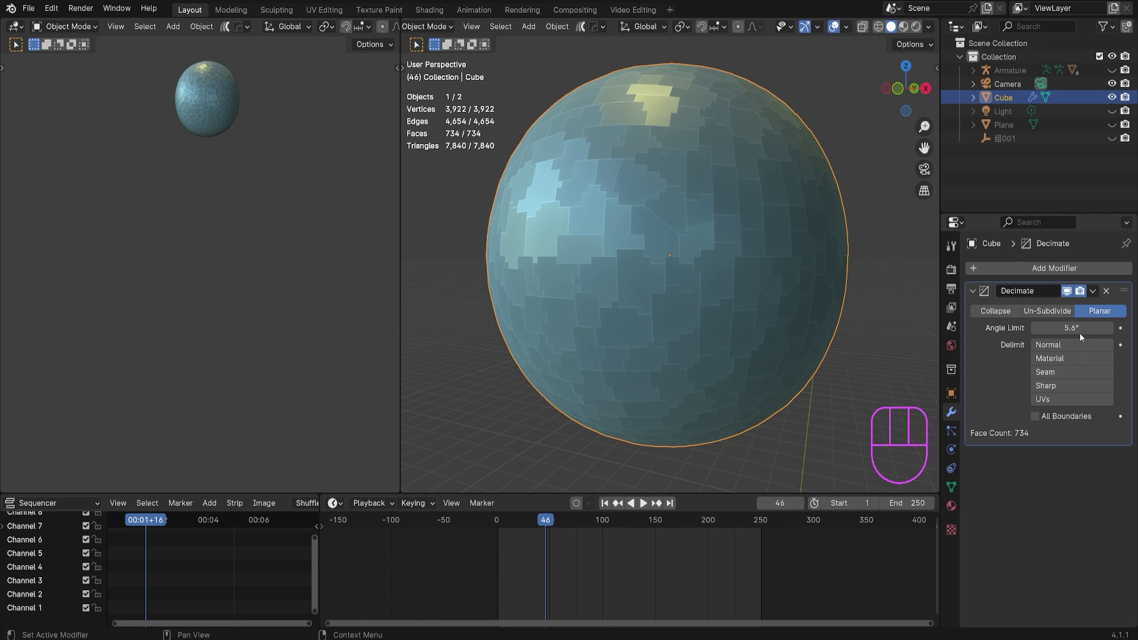
click(1034, 335)
double_click(1034, 335)
double_click(1034, 335)
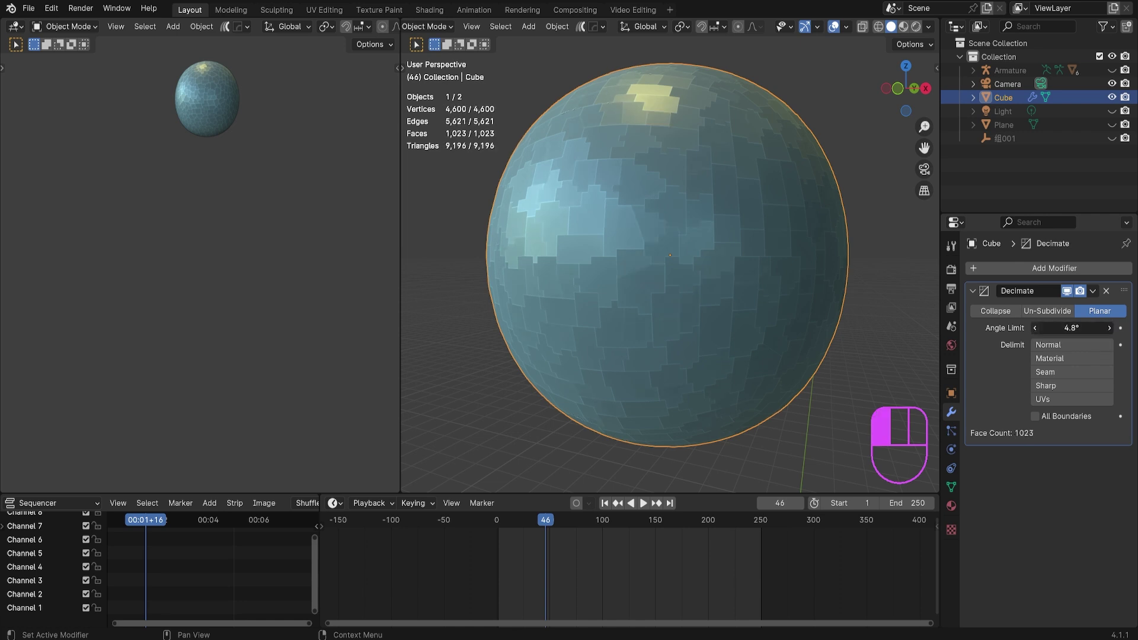
click(1034, 335)
double_click(1037, 333)
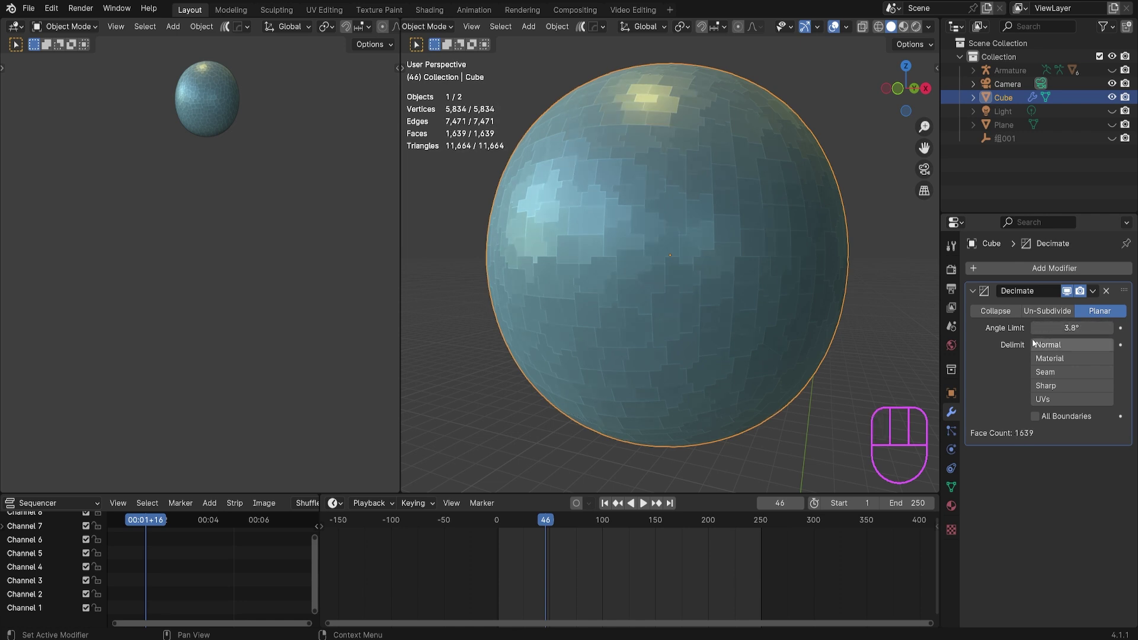
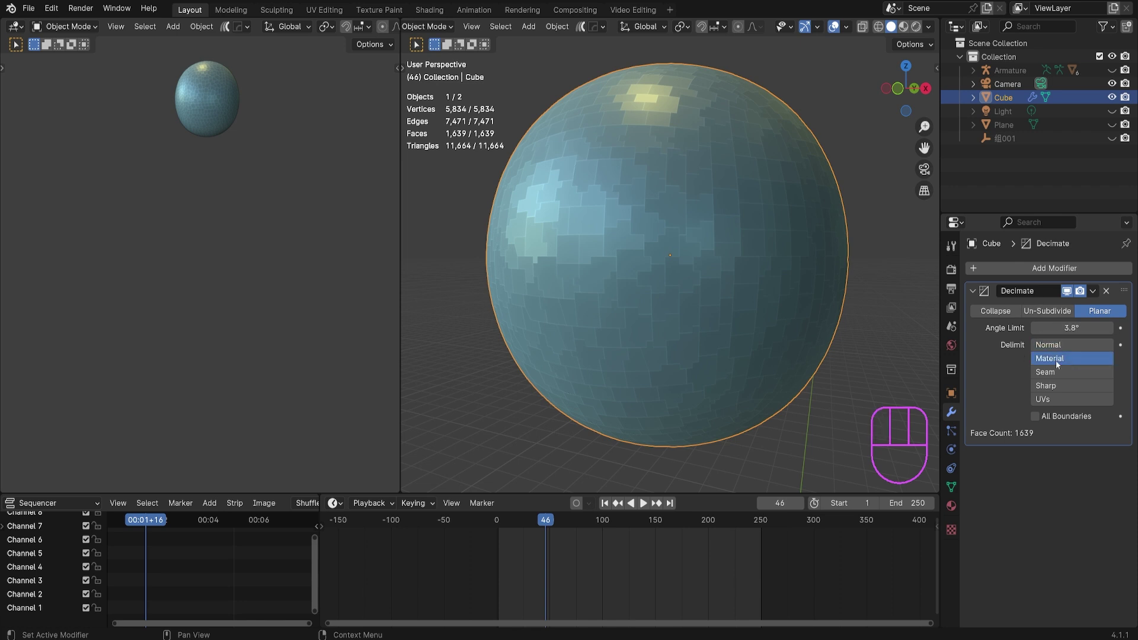
click(1056, 354)
Inspect the faceted sphere up close, then set the decimation back to Collapse
drag(839, 310, 868, 305)
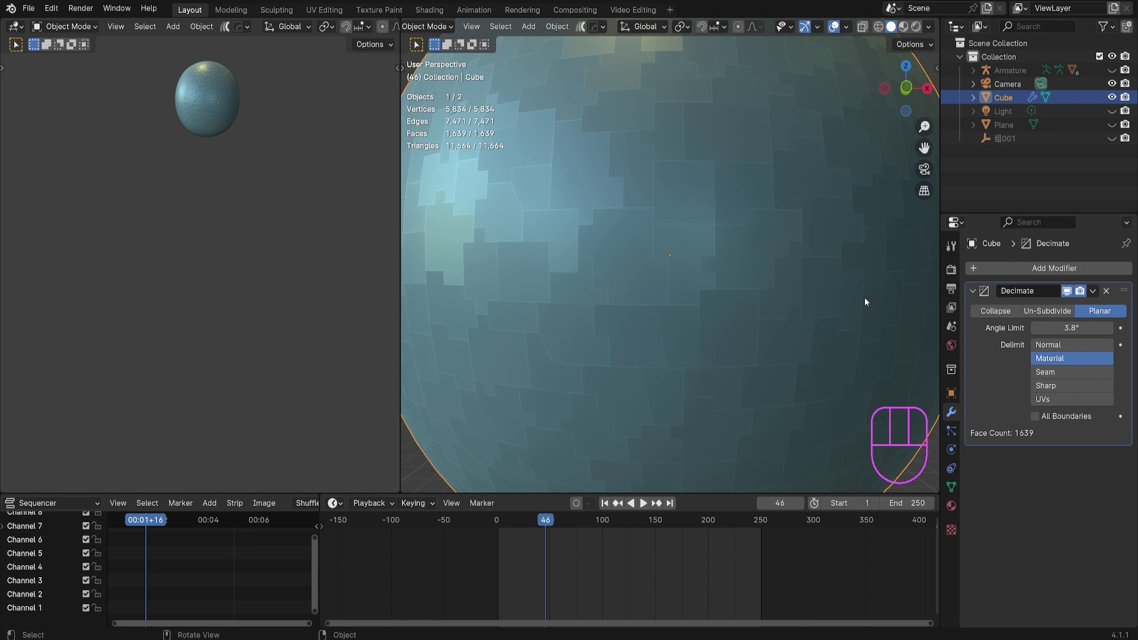
key(Tab)
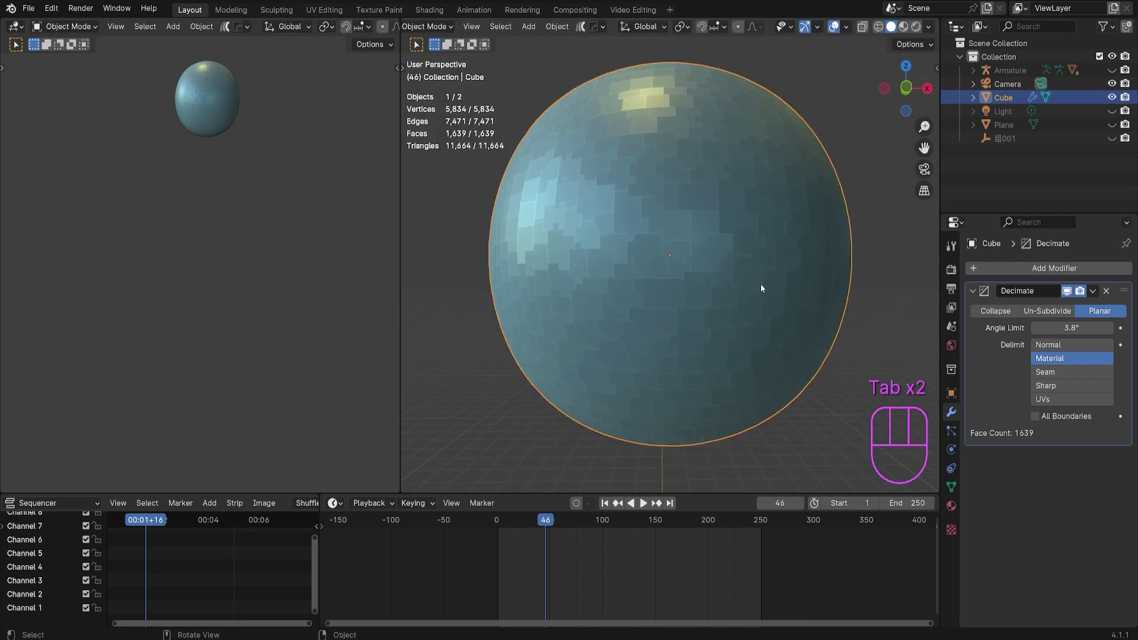
key(Tab)
middle_click(769, 288)
click(1056, 322)
click(991, 318)
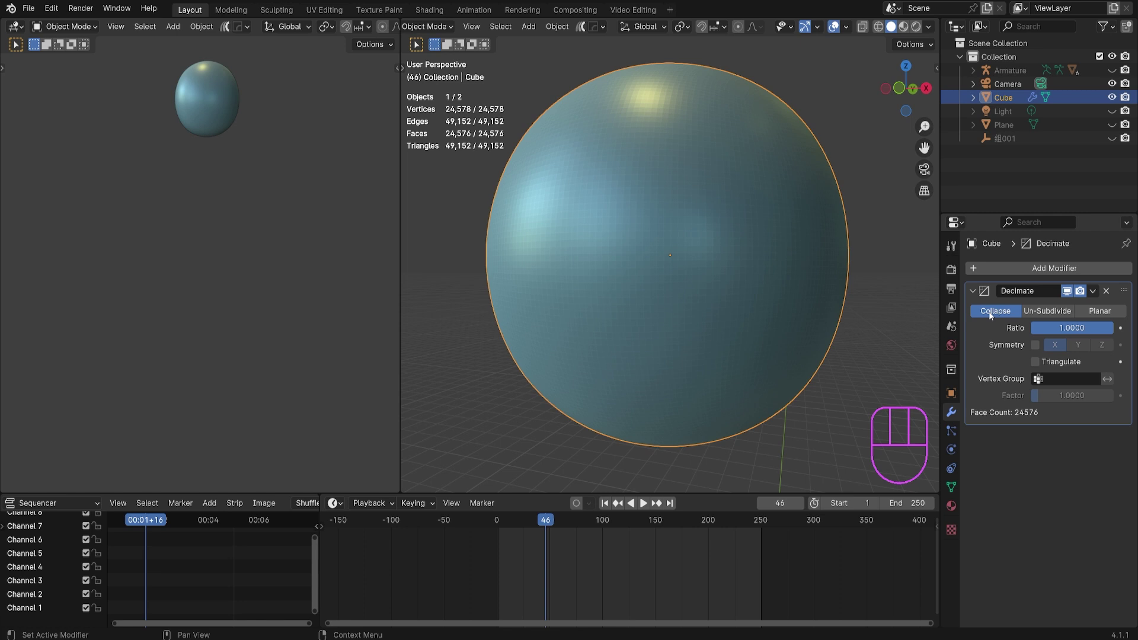
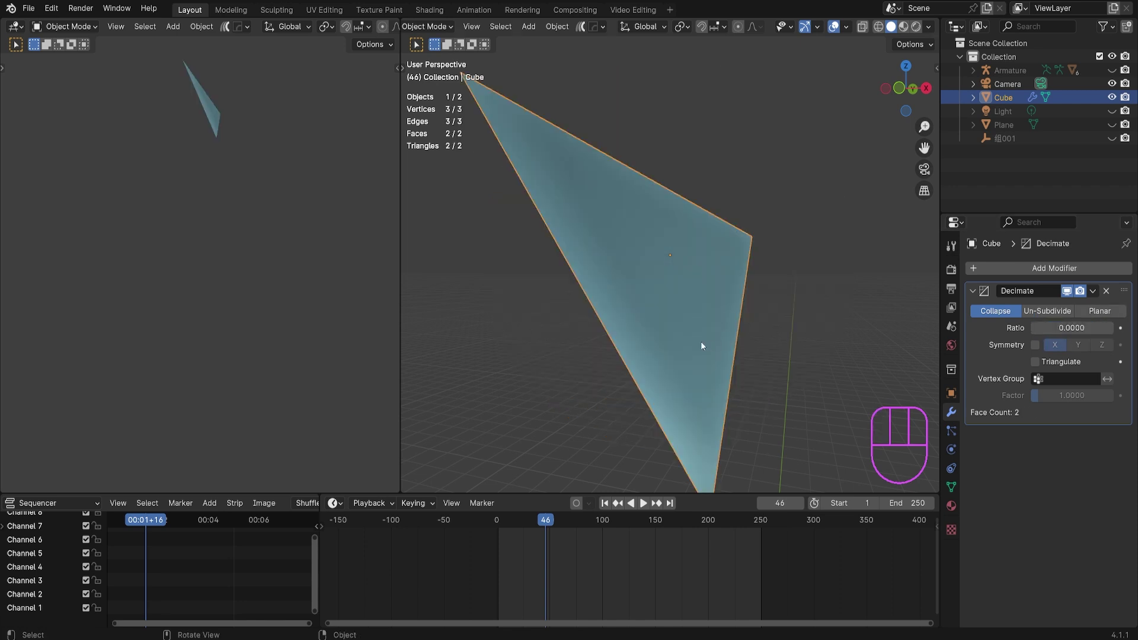
Lower the Decimate collapse ratio to about 0.5, halving the sphere's faces
drag(792, 329, 775, 328)
drag(1067, 329, 833, 306)
middle_click(765, 296)
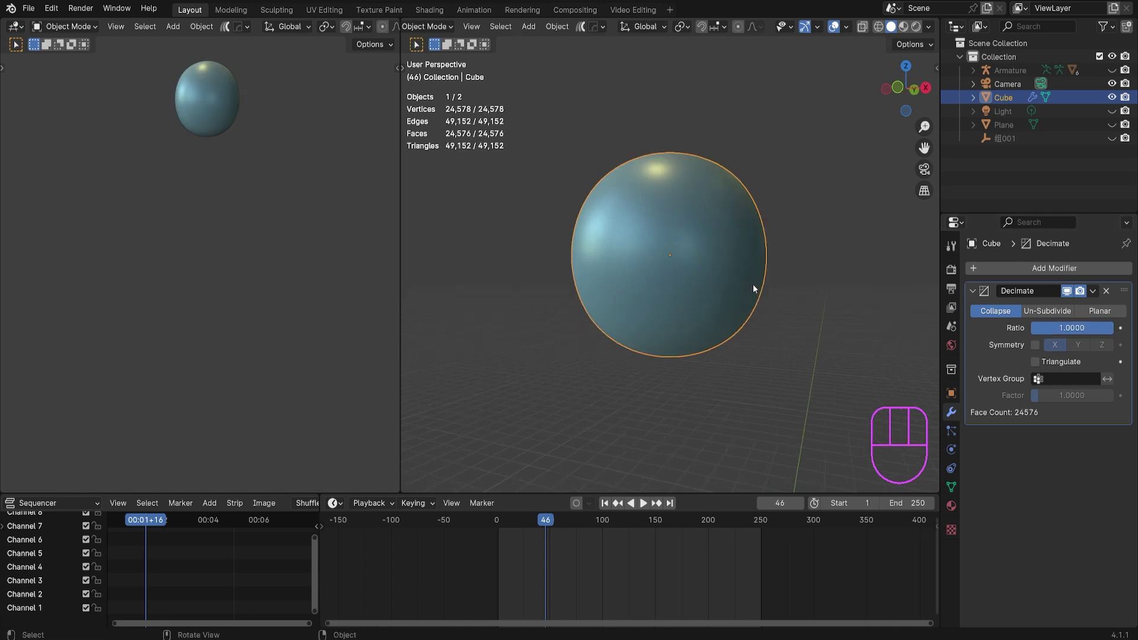
drag(1083, 334, 1074, 336)
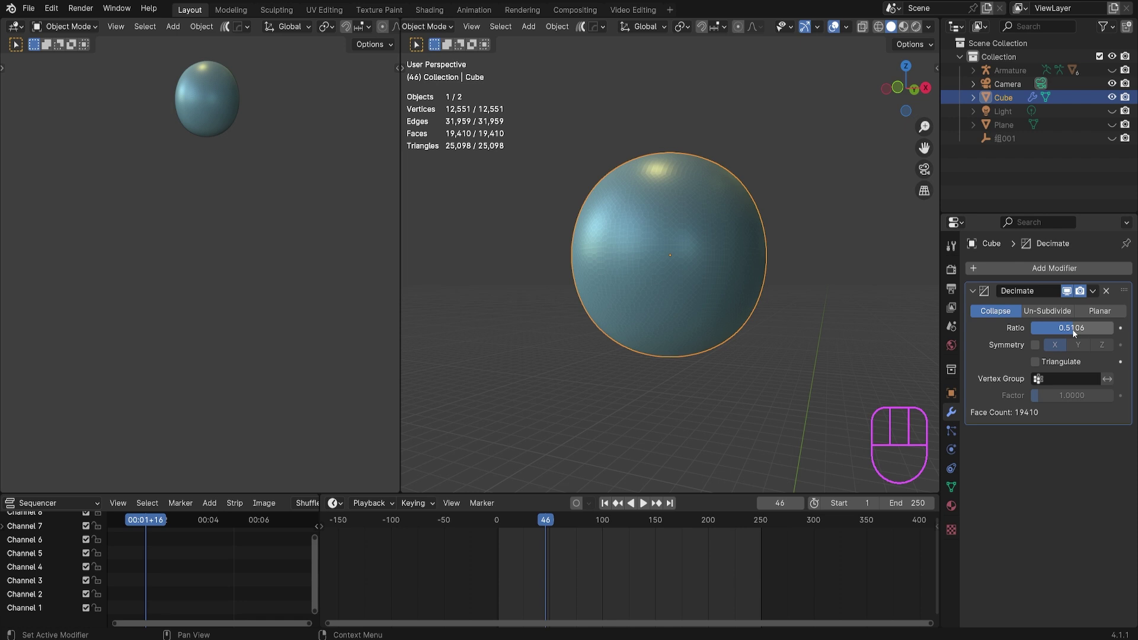
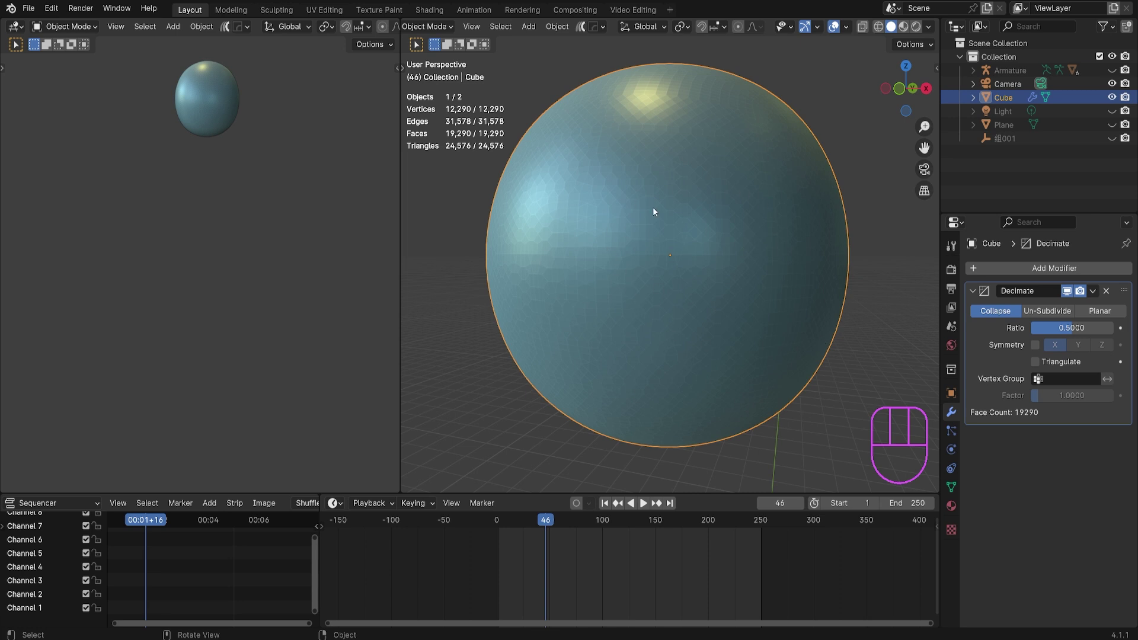
Inspect the decimated surface up close, then restore the ratio to 1.0
drag(669, 258, 633, 235)
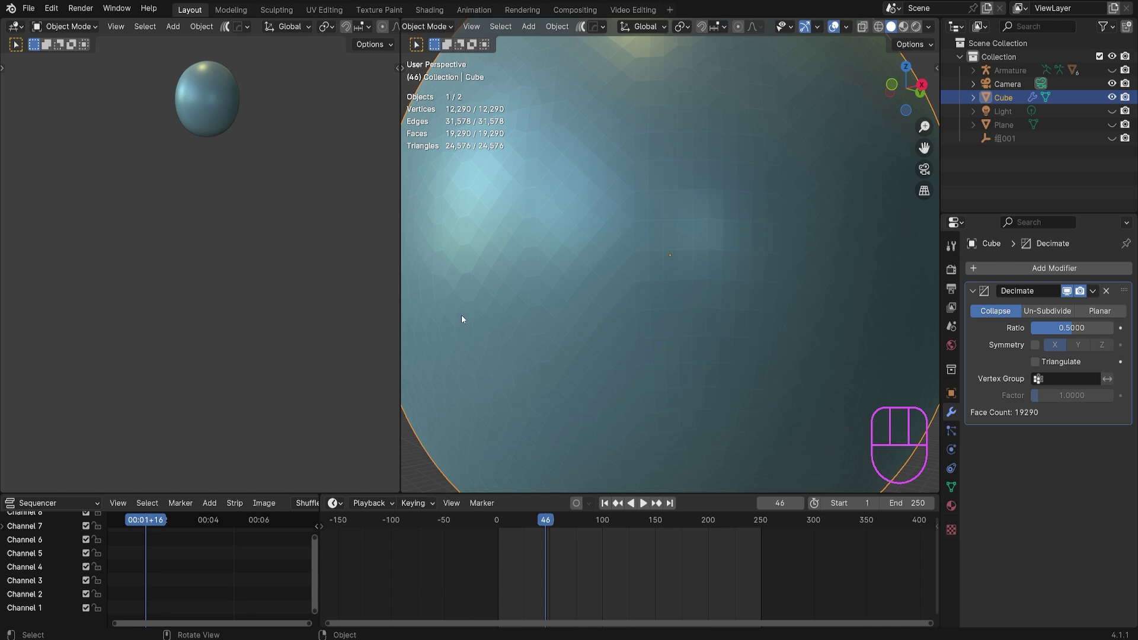
middle_click(569, 238)
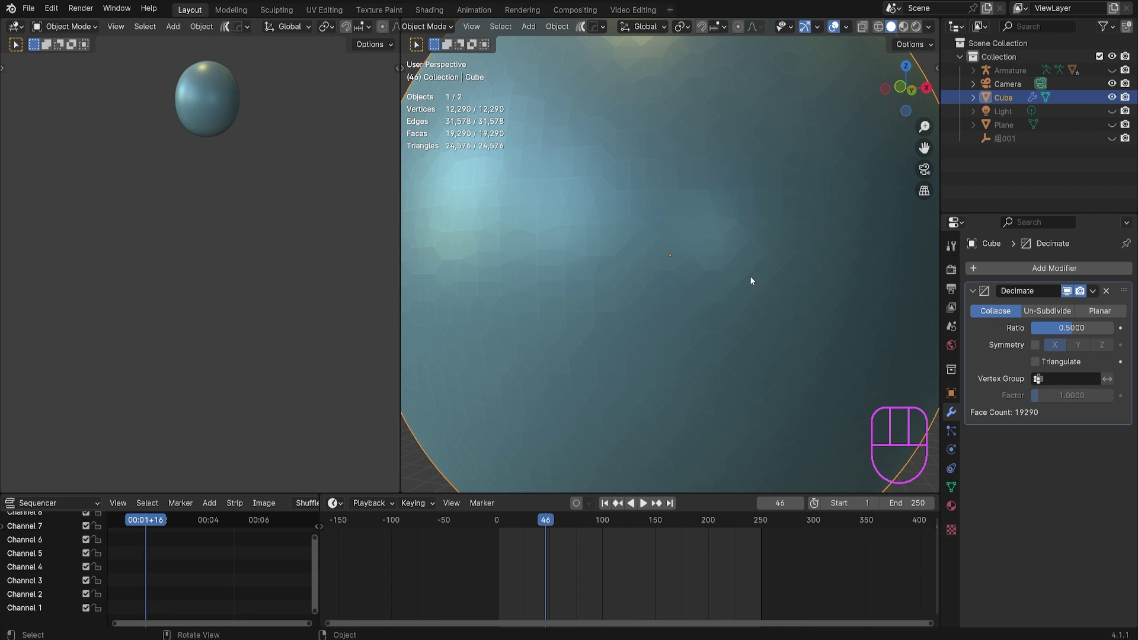
middle_click(737, 272)
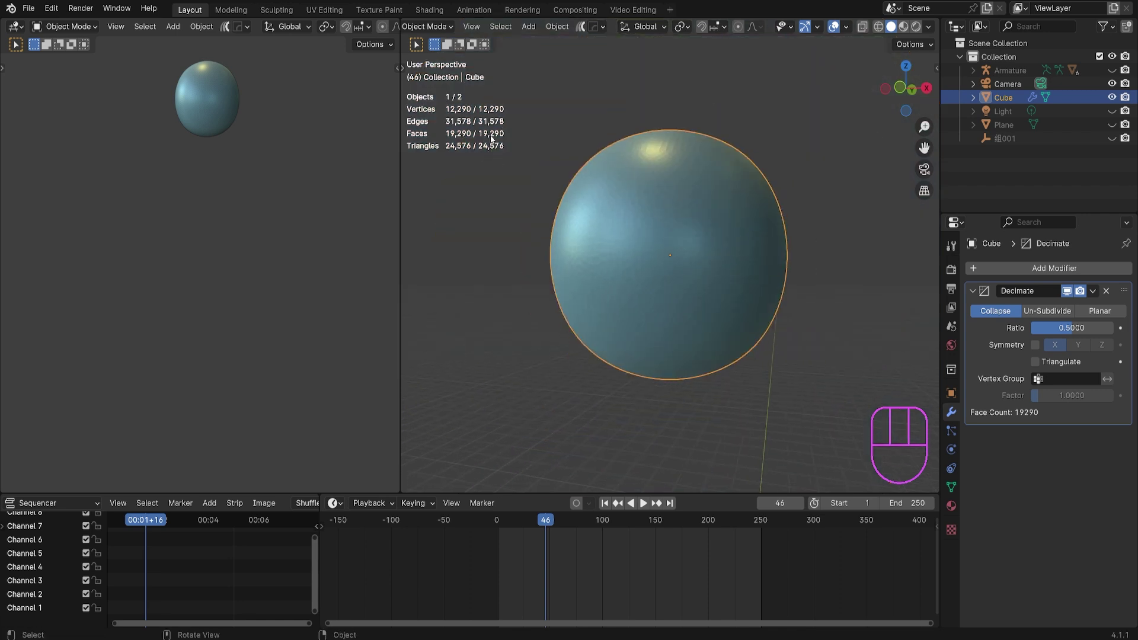
drag(1068, 336, 226, 329)
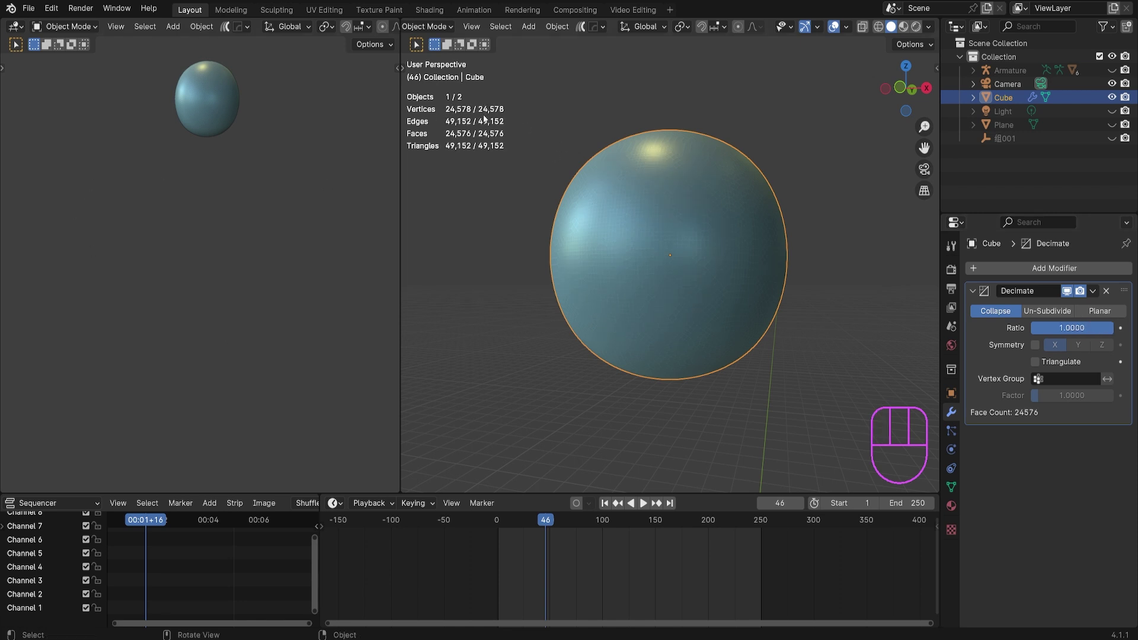
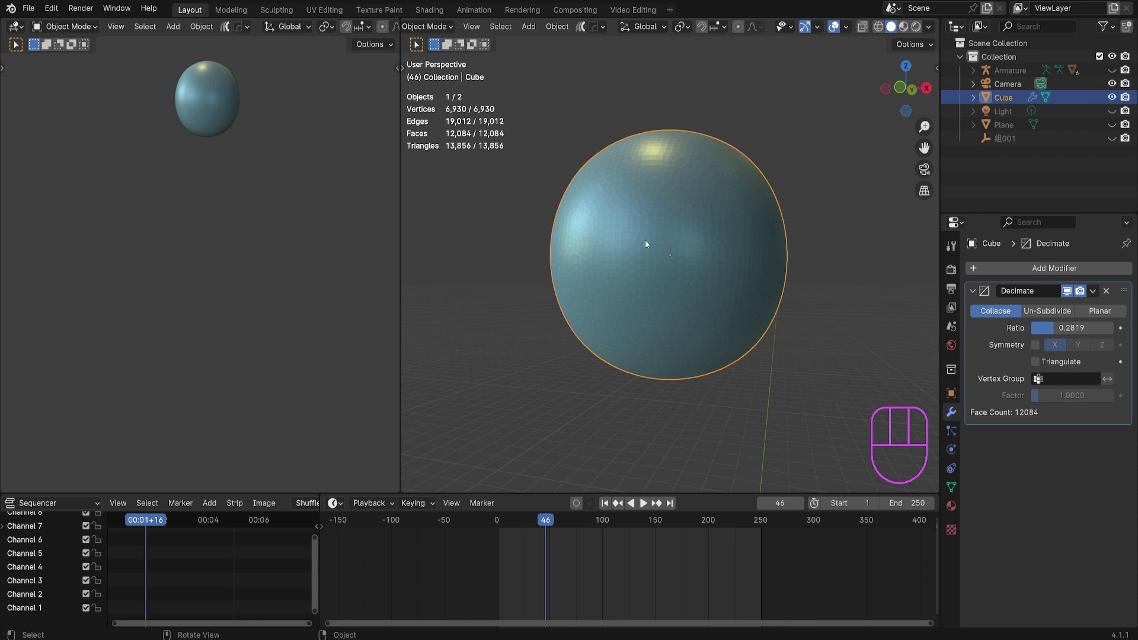
Drop the ratio to 0, settle on 0.234, and enable symmetry on the Y axis
middle_click(846, 292)
drag(660, 283, 734, 280)
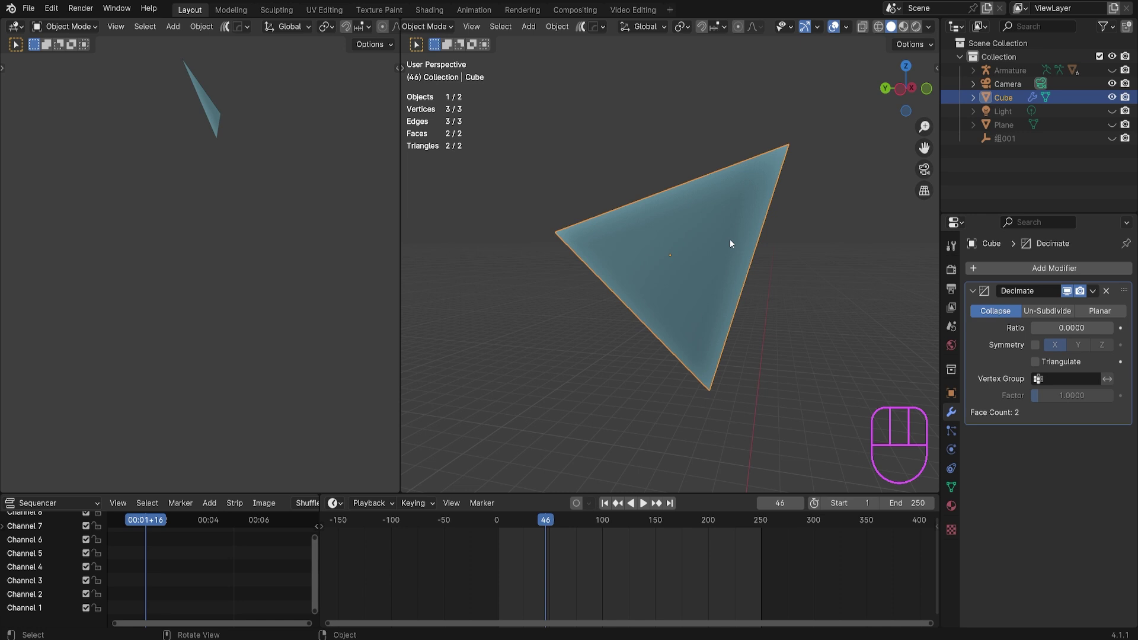
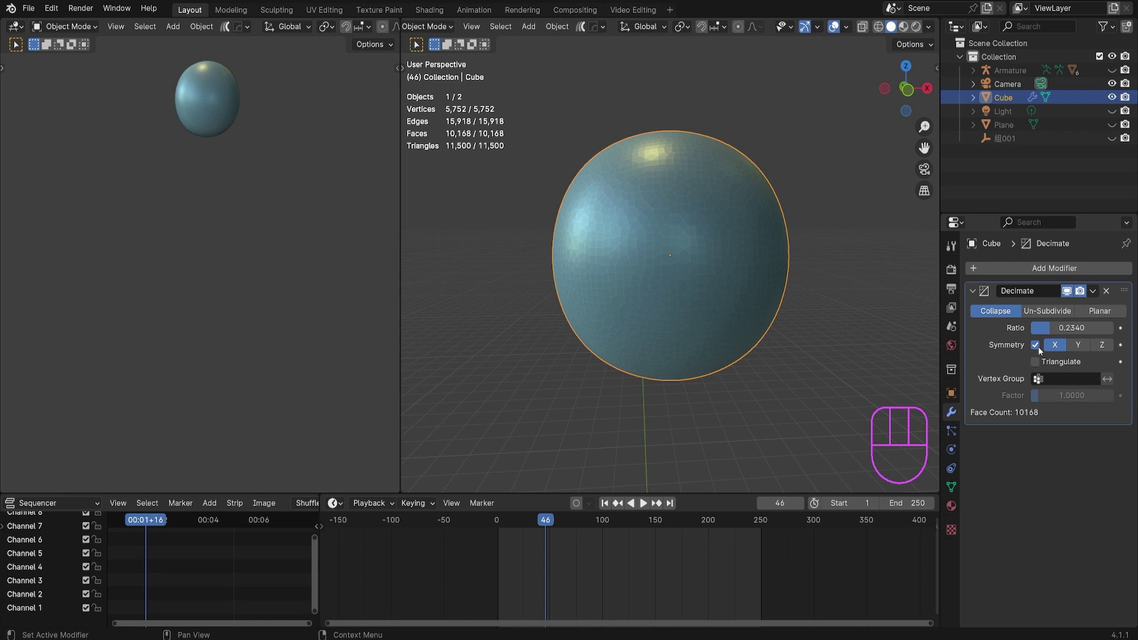
middle_click(736, 165)
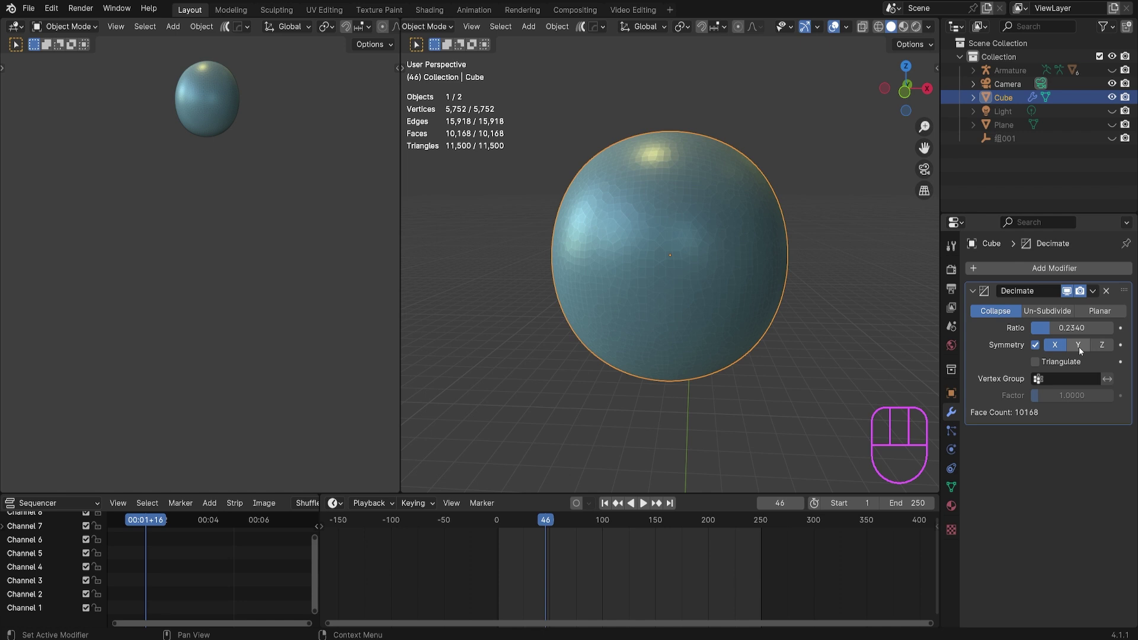
click(1104, 347)
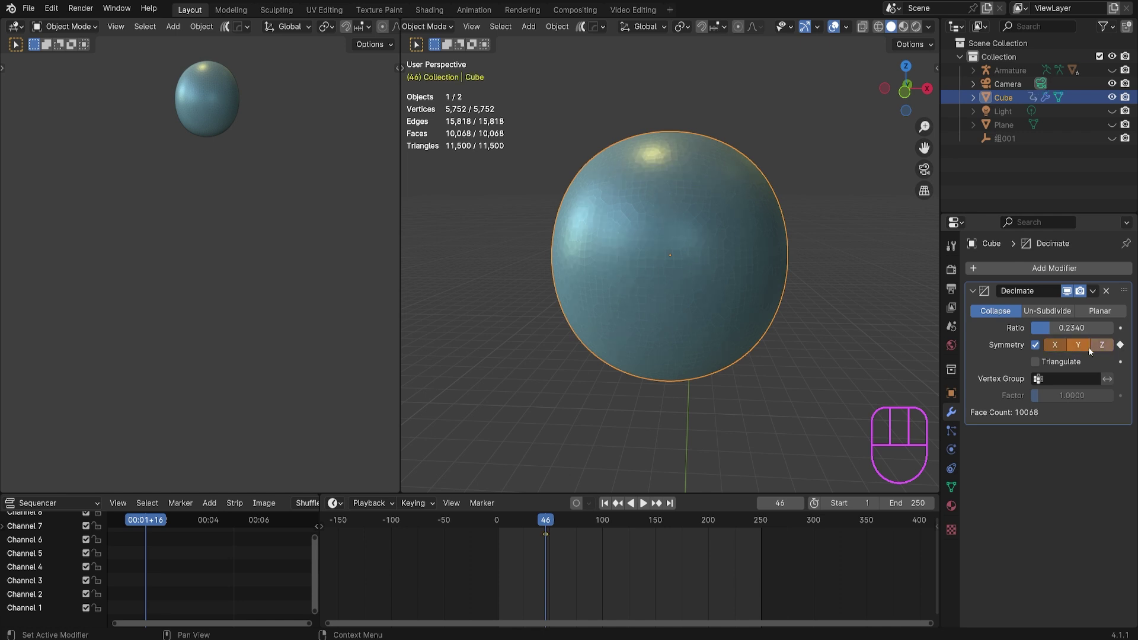
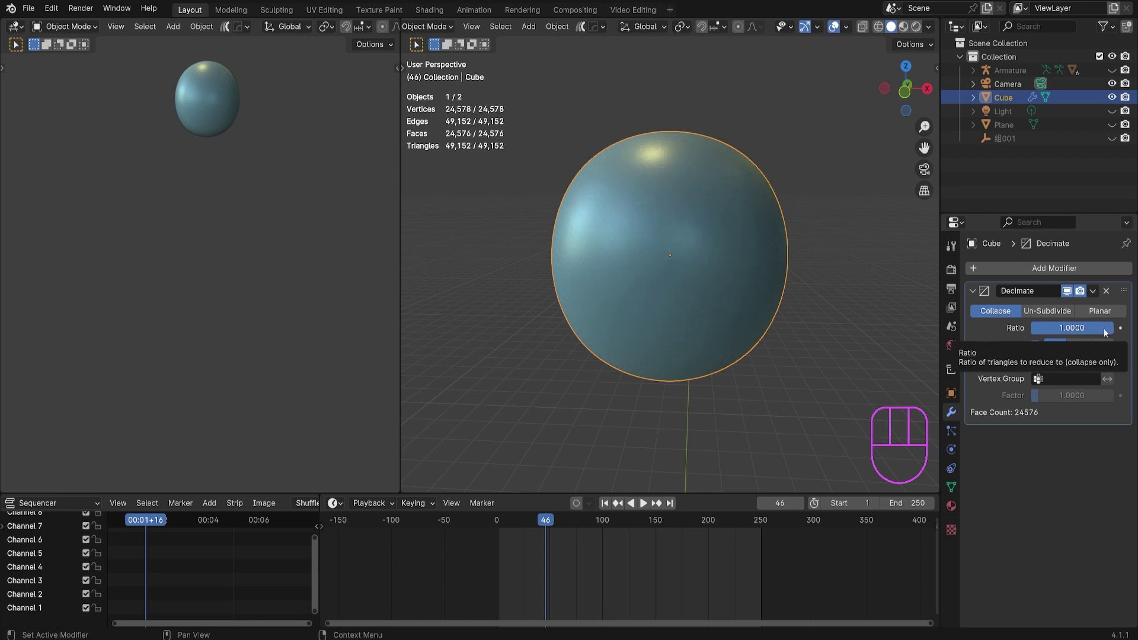
Set the symmetry axis back to X and switch decimation symmetry off
click(1038, 313)
click(987, 317)
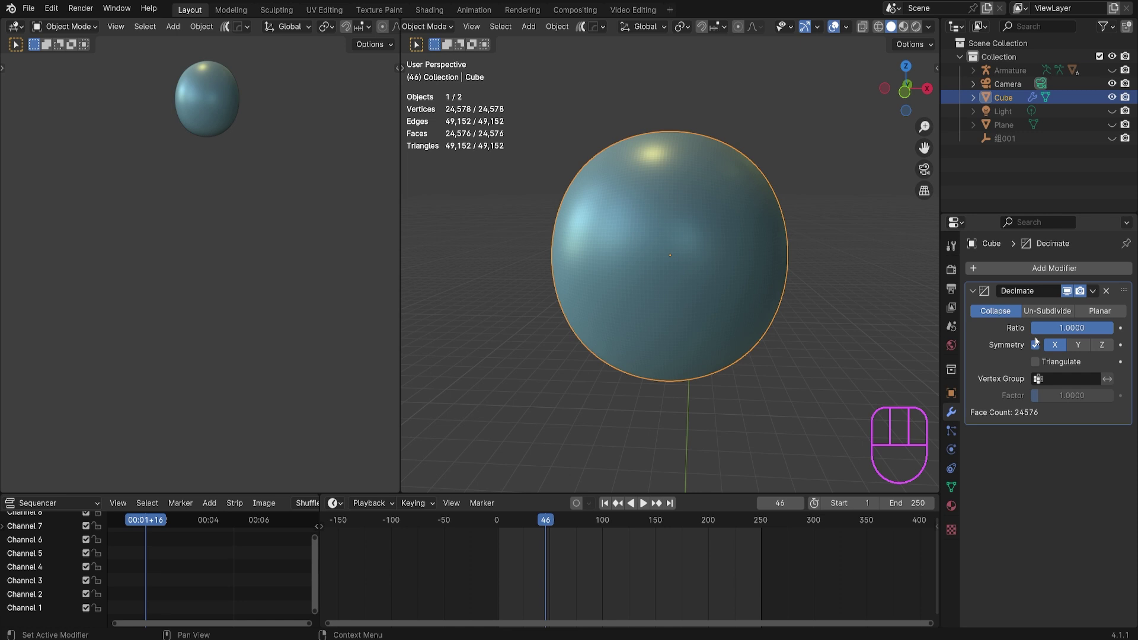
click(1041, 351)
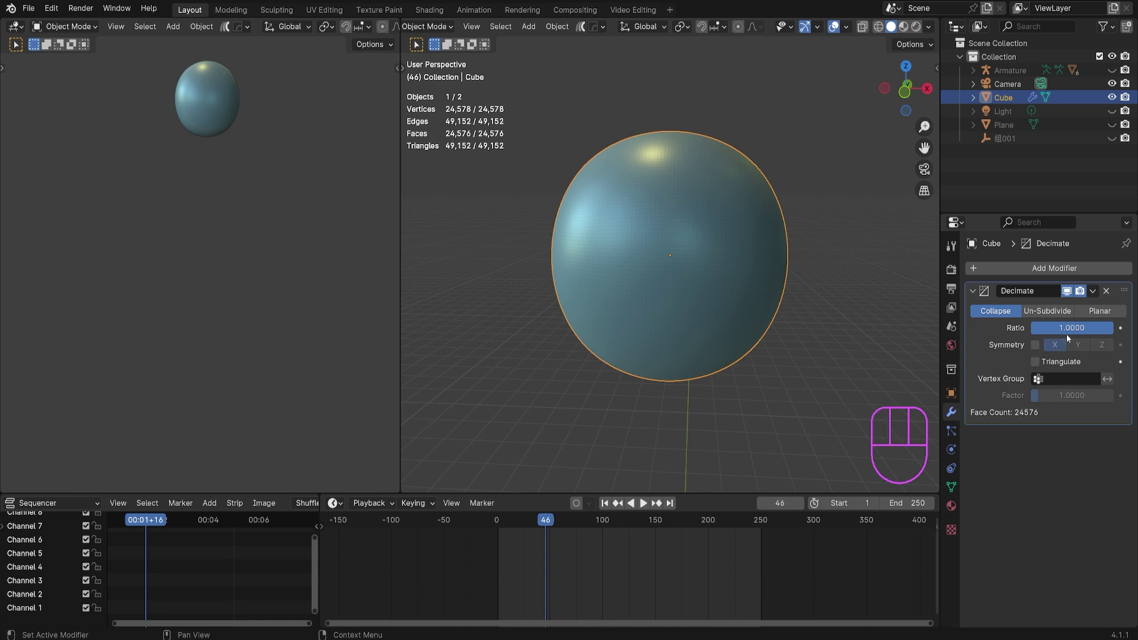
click(1040, 345)
Lower the ratio to about 0.27 without symmetry, then switch the modifier to Un-Subdivide
drag(1079, 328, 1056, 331)
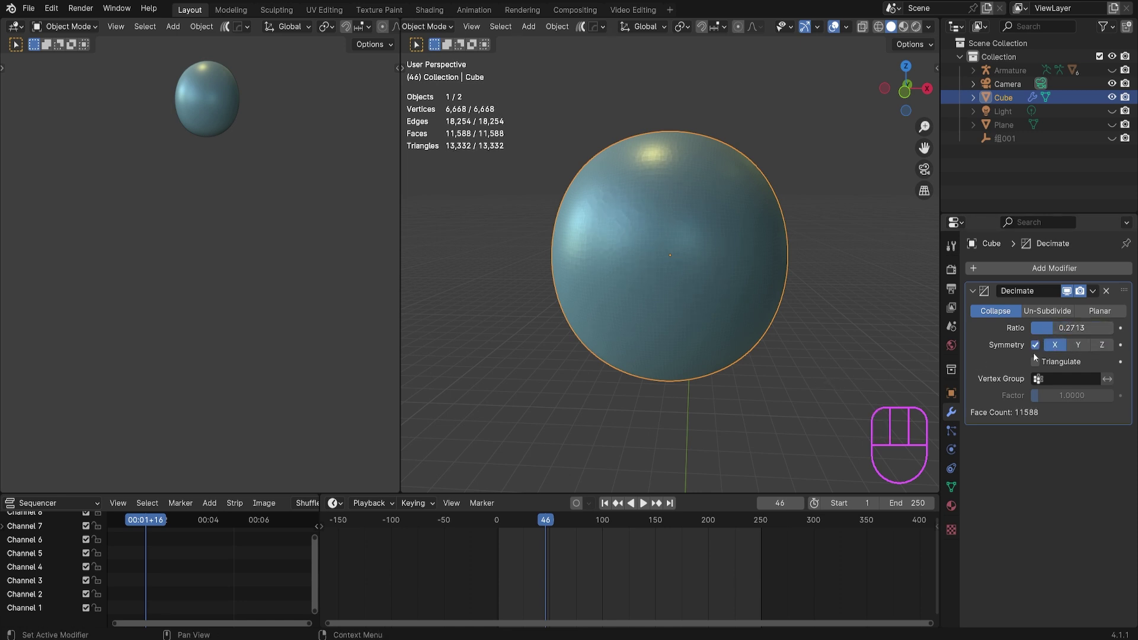
click(1039, 352)
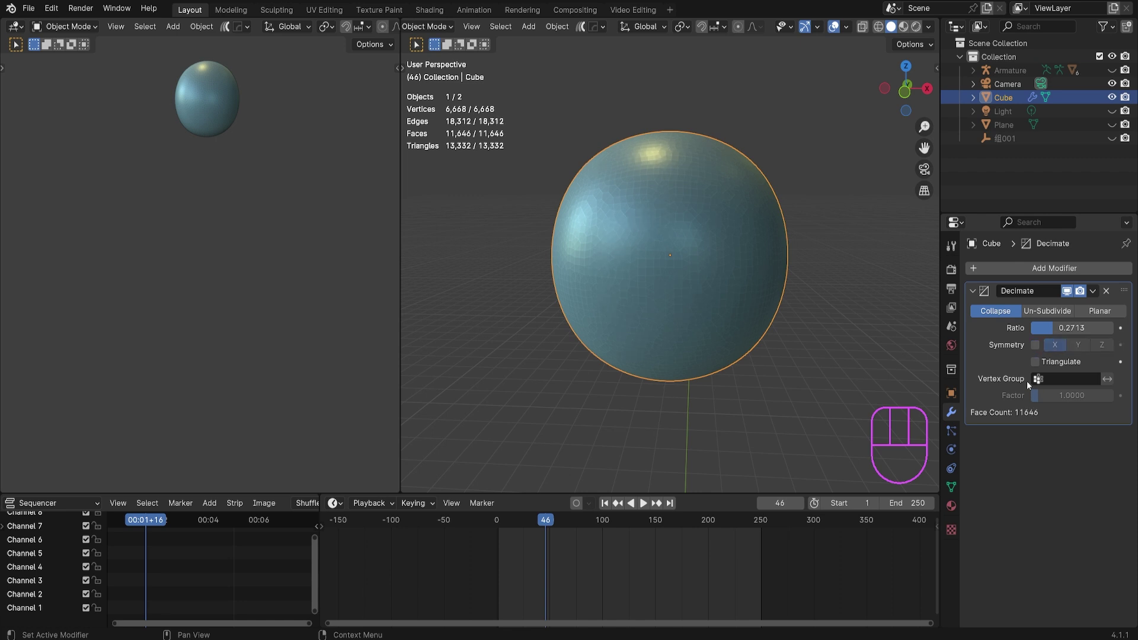
drag(827, 372, 807, 333)
middle_click(783, 322)
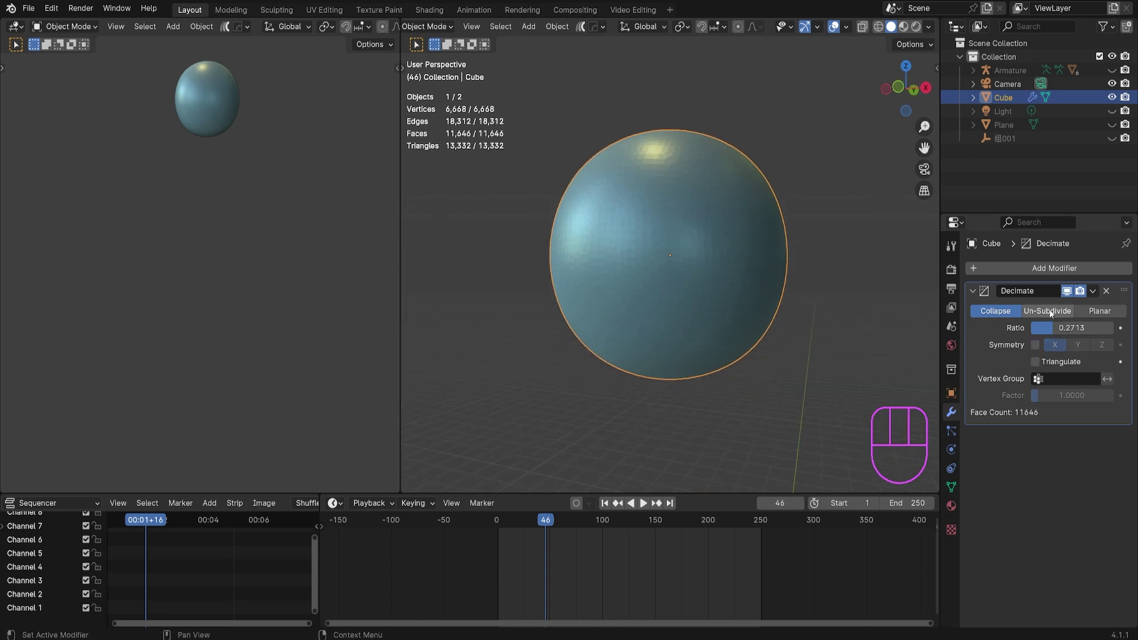
click(1051, 316)
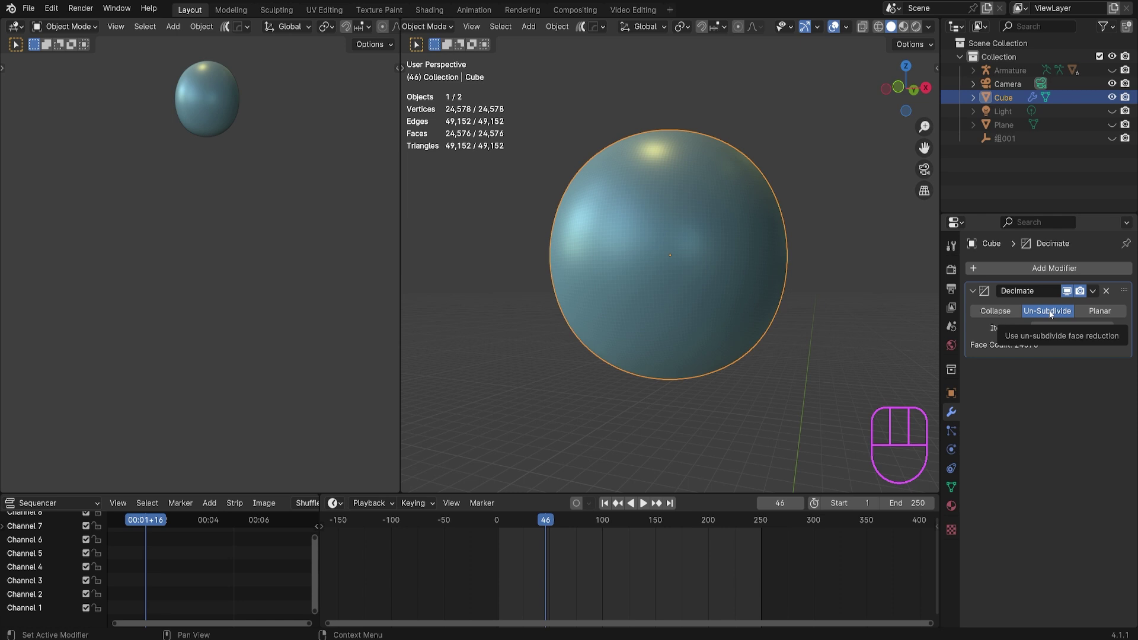
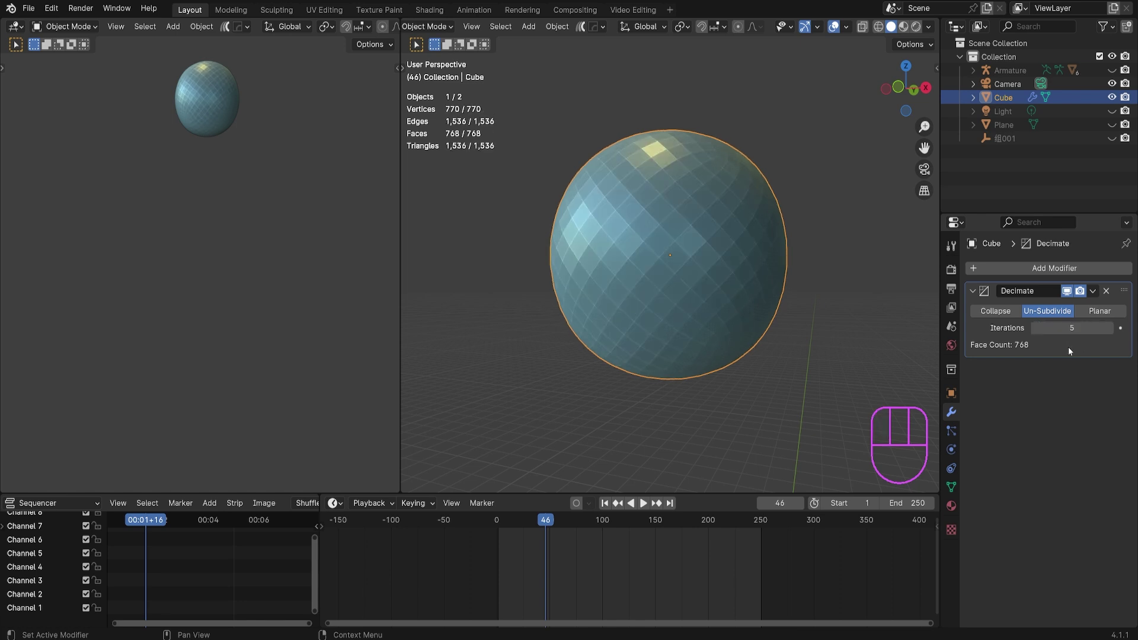
Zoom in on the sphere's facets under Collapse, then switch back to Un-Subdivide
drag(871, 376, 894, 388)
drag(827, 381, 895, 401)
middle_click(813, 400)
middle_click(815, 391)
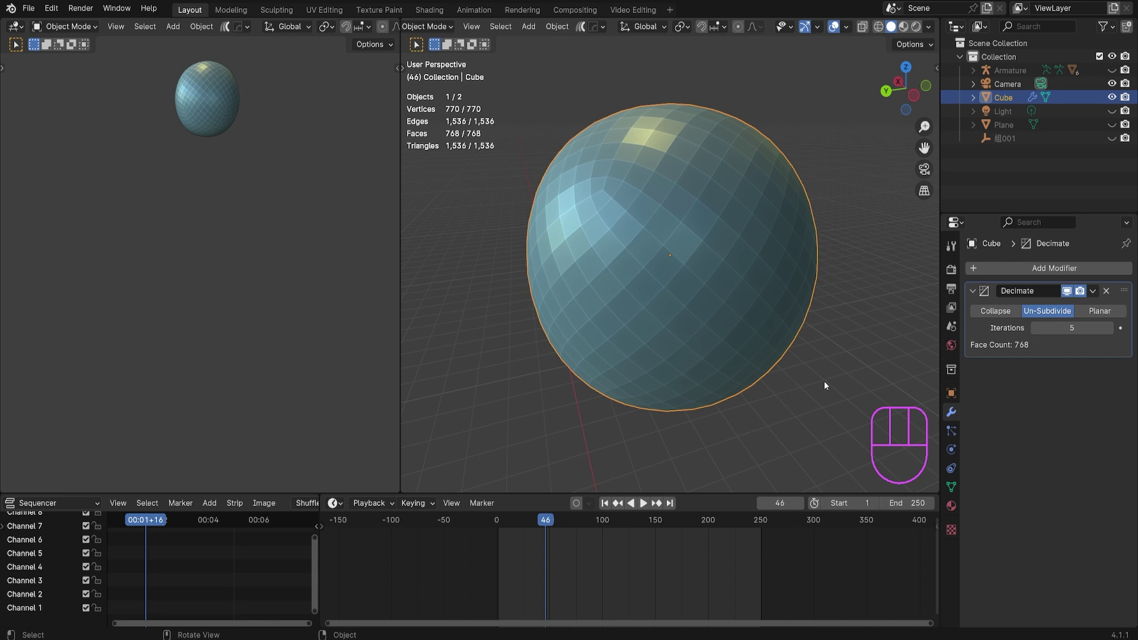
drag(848, 353, 850, 345)
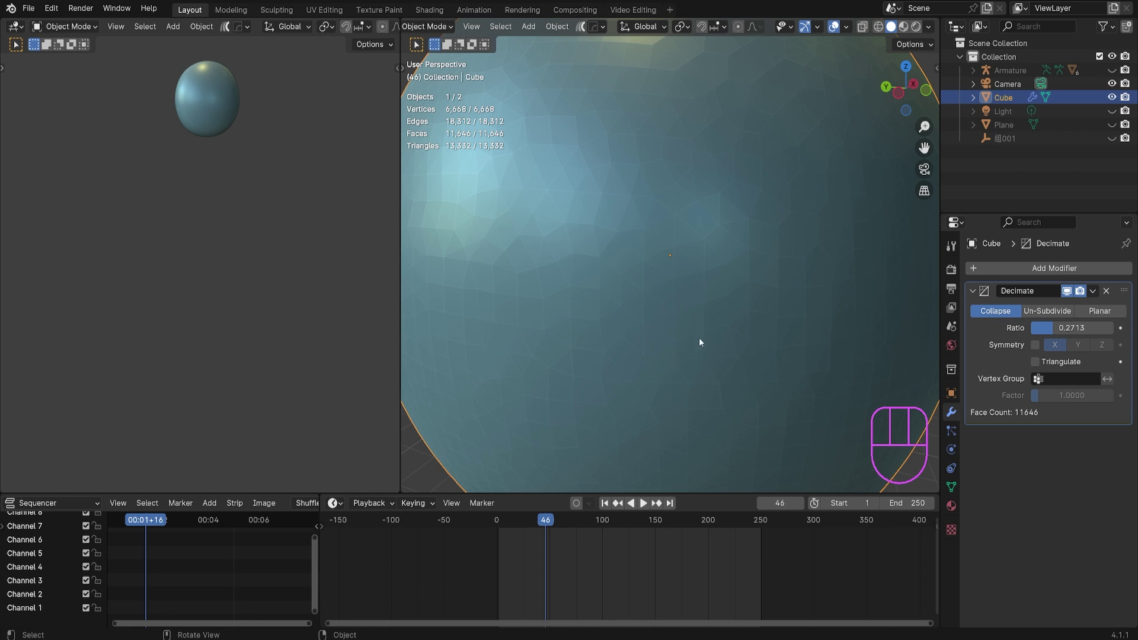
click(1063, 317)
Orbit and zoom out to inspect the un-subdivided sphere at 4 iterations, 1,538 vertices
middle_click(775, 346)
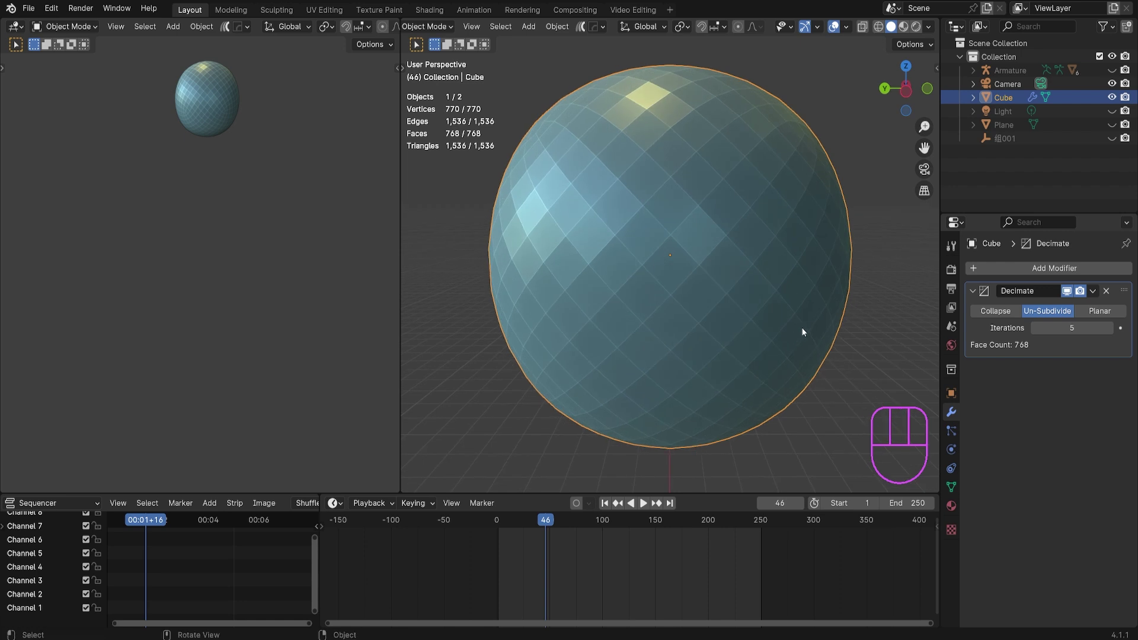
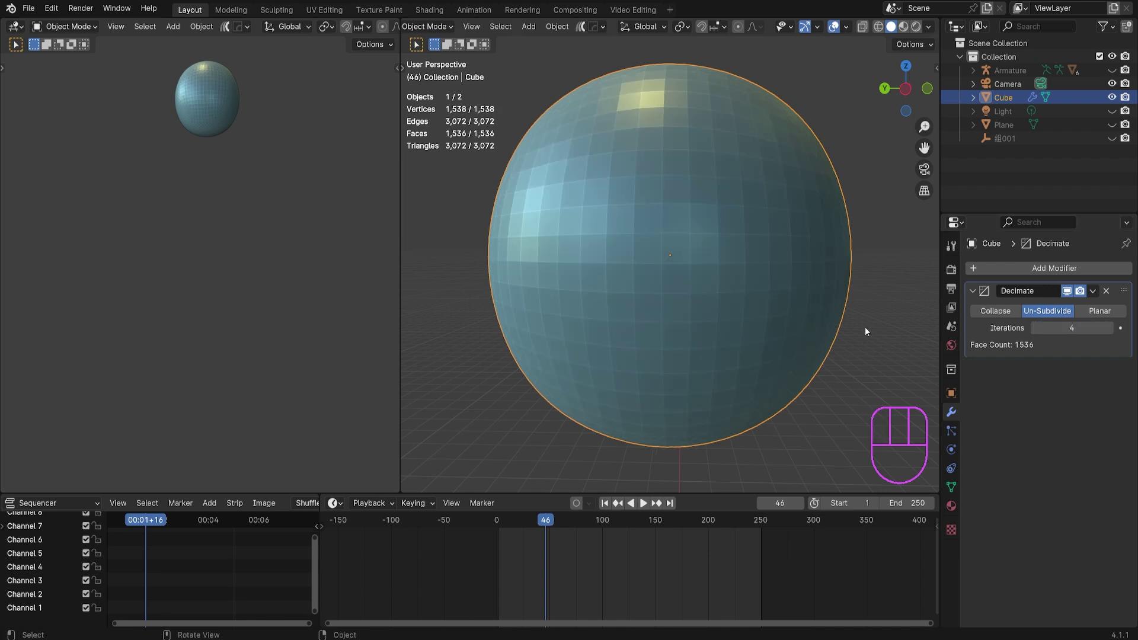
middle_click(820, 348)
middle_click(778, 351)
middle_click(775, 358)
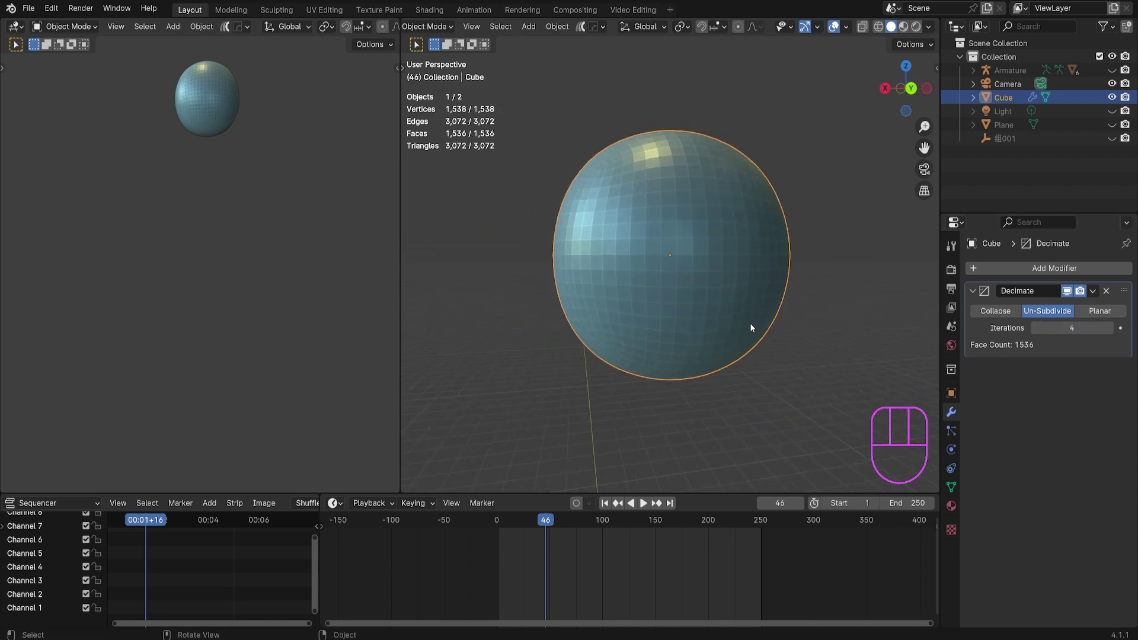
drag(826, 273, 782, 266)
drag(809, 309, 750, 336)
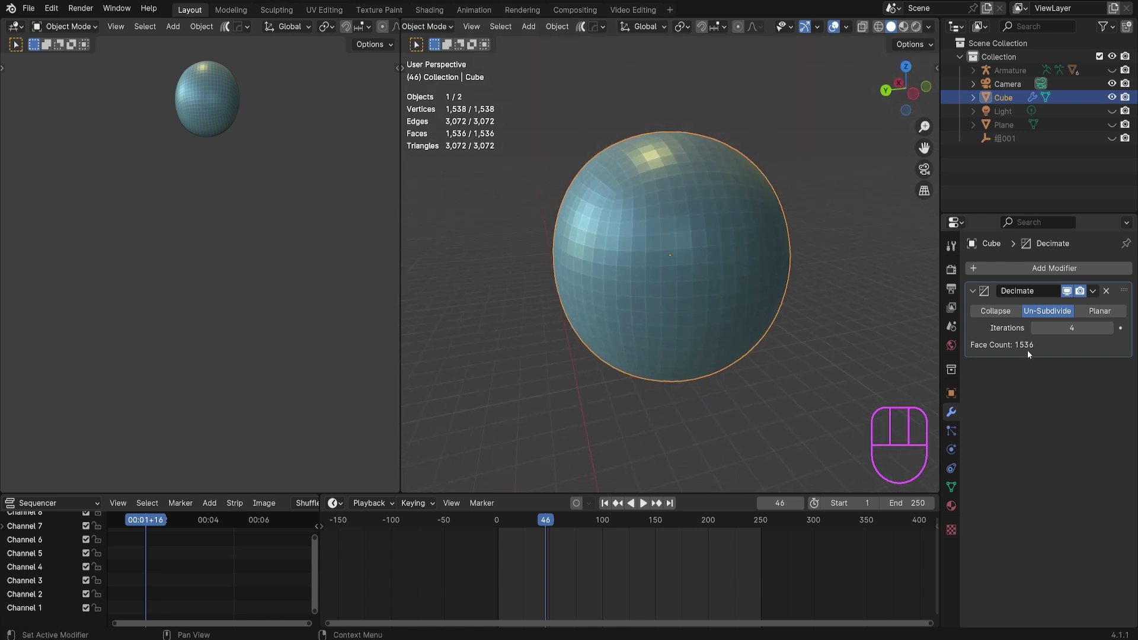
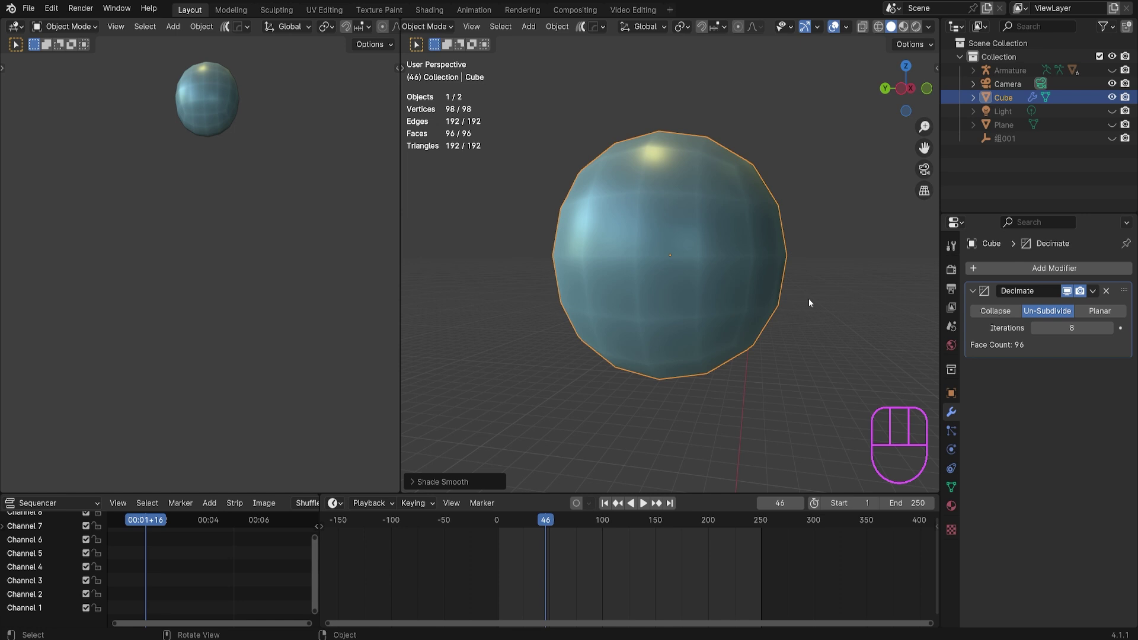
Orbit and zoom out around the low-poly sphere to inspect its decimated shape
drag(761, 295, 787, 299)
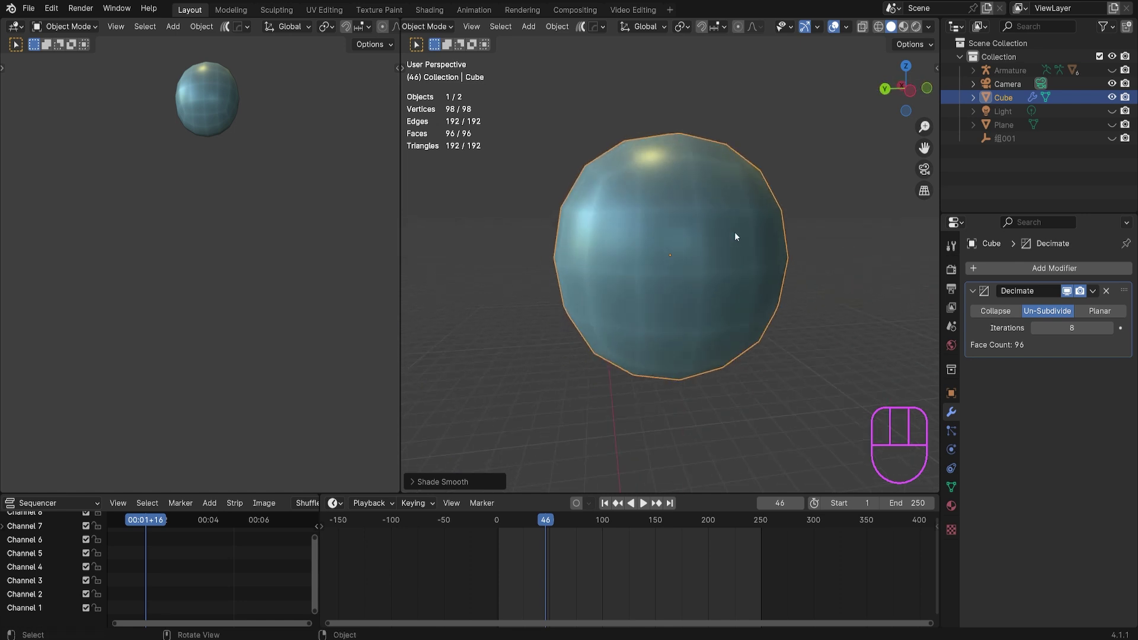
drag(761, 307, 723, 313)
middle_click(737, 307)
drag(898, 84, 888, 113)
drag(838, 205, 839, 200)
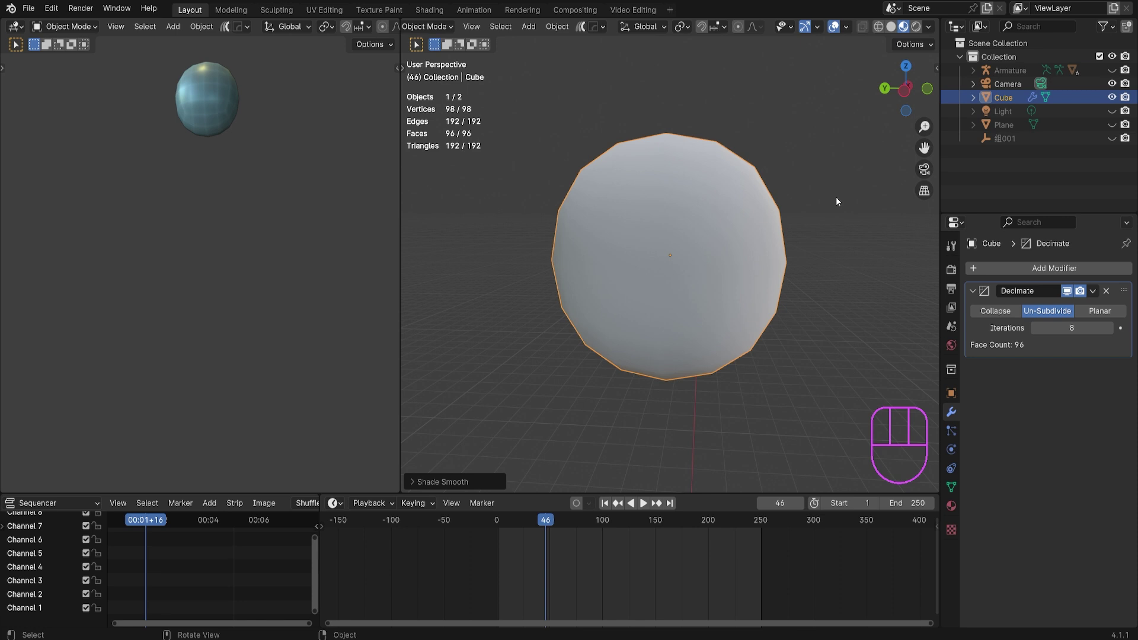
drag(769, 210, 808, 216)
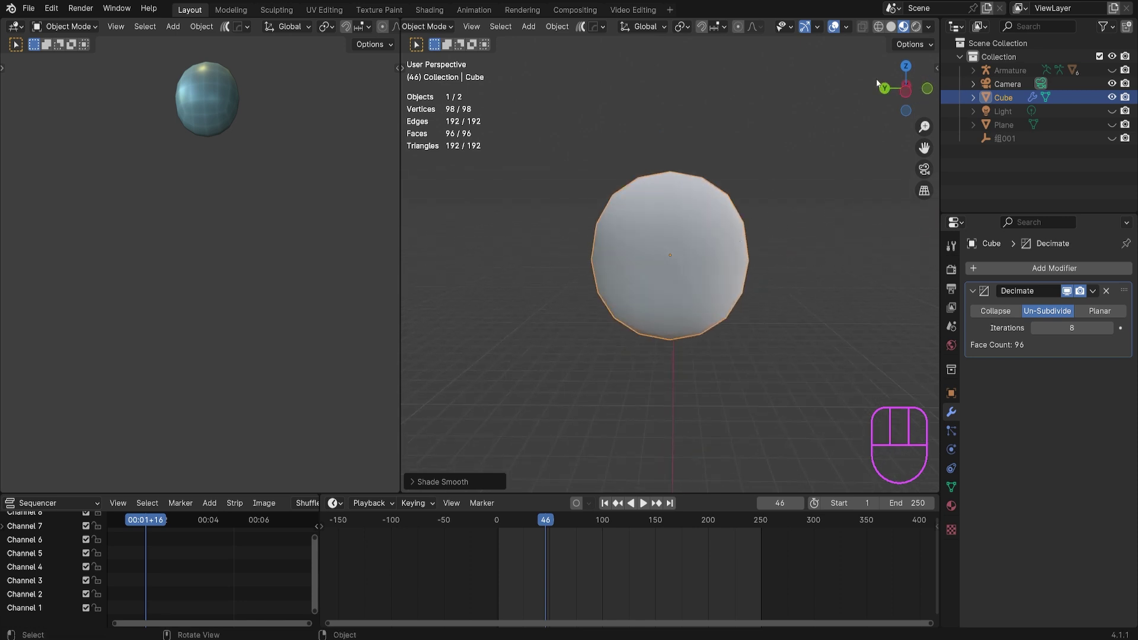
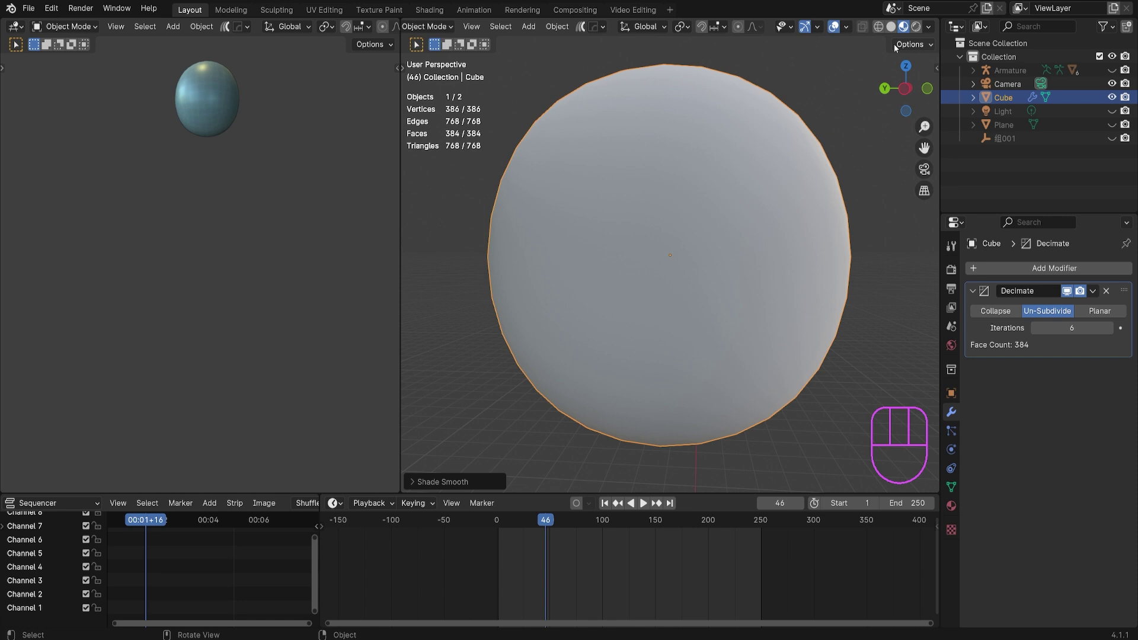
Show the sphere with its material colours and frame the whole sphere in view
click(897, 35)
drag(860, 184, 840, 194)
middle_click(822, 205)
right_click(702, 290)
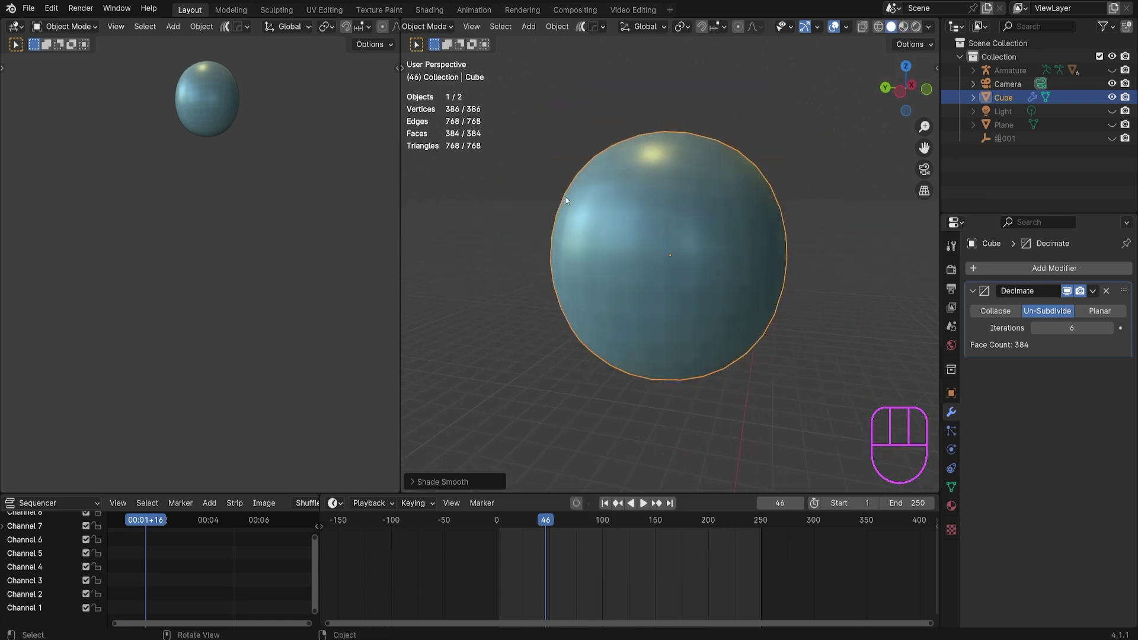
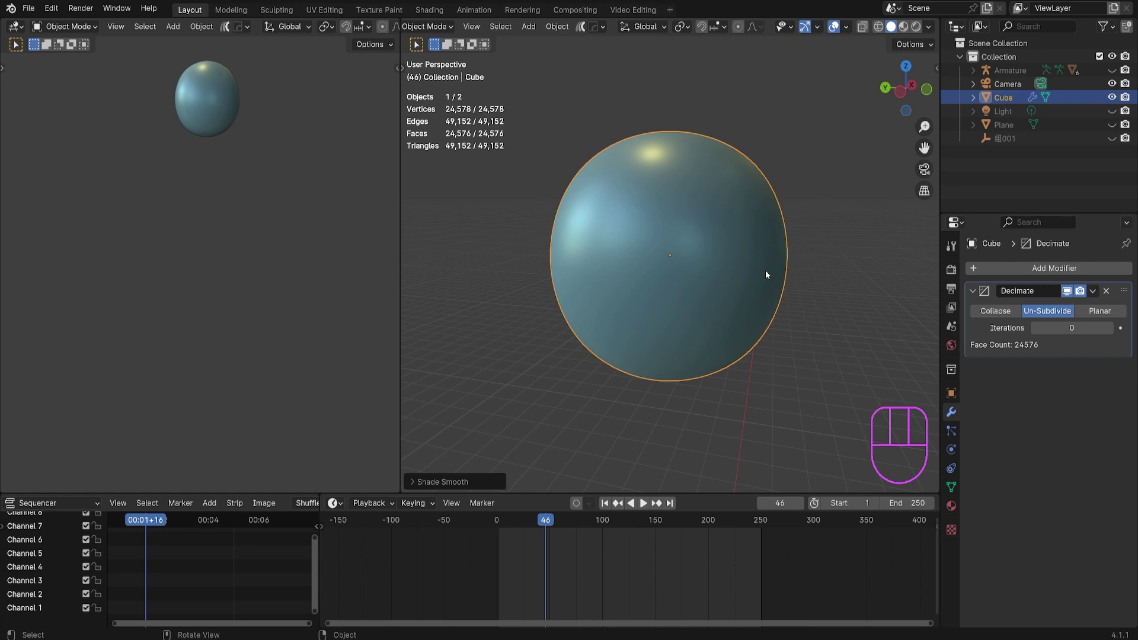
Delete the sphere and unhide the dragon scene (Alt+H)
key(Delete)
key(alt+h)
middle_click(650, 281)
middle_click(627, 266)
Navigate to the dragon and select its head mesh up close
drag(684, 255, 597, 258)
middle_click(665, 260)
click(670, 239)
drag(764, 317, 739, 310)
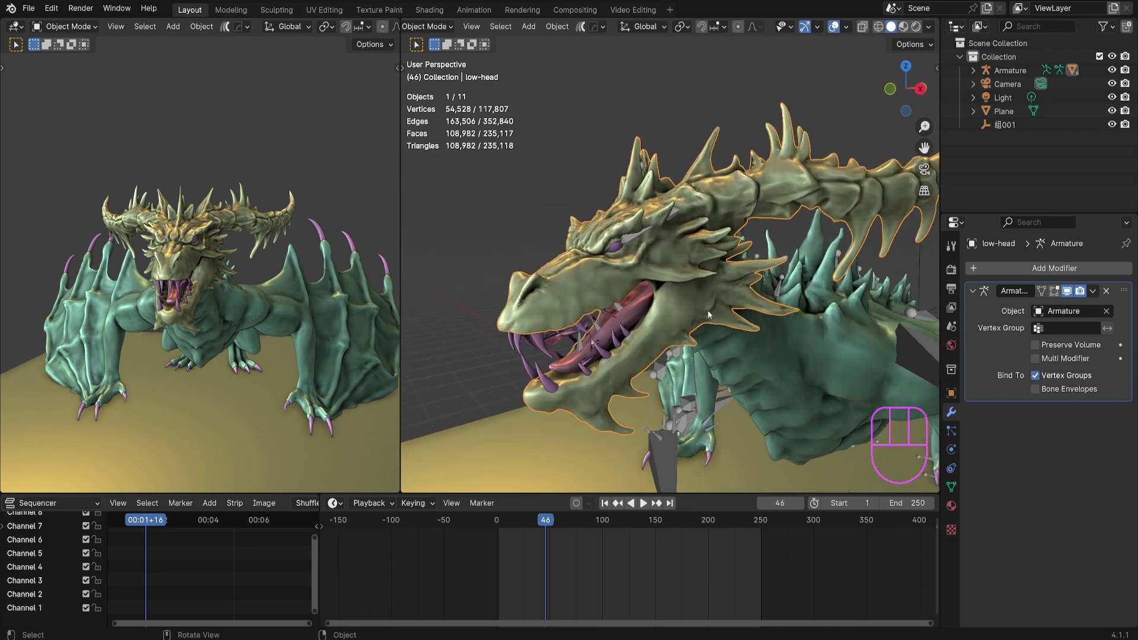
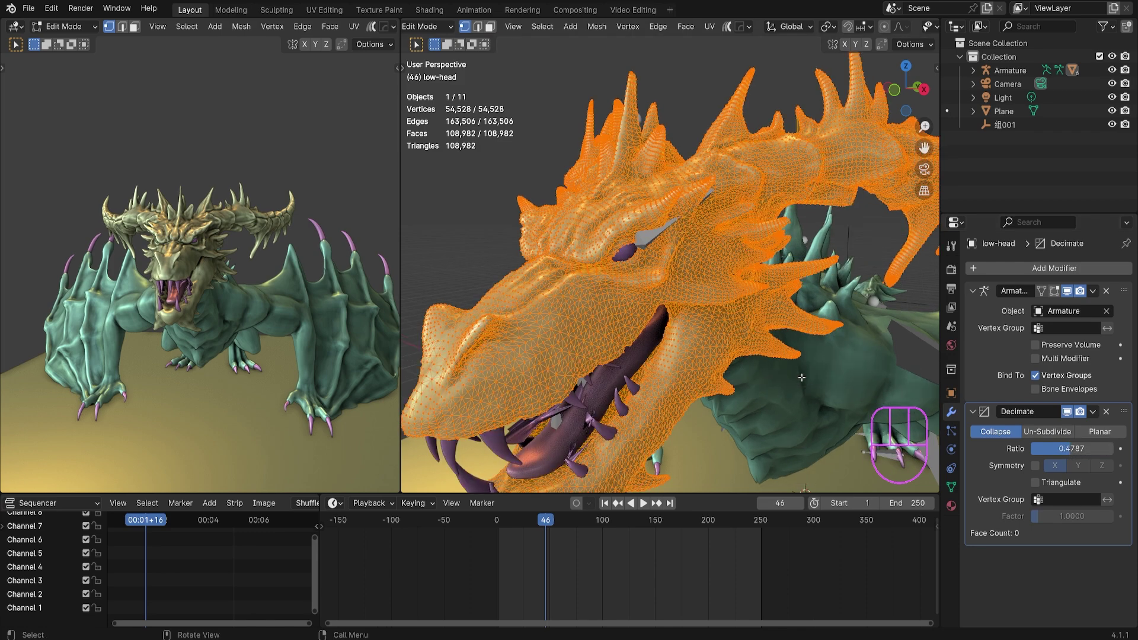
Return to object mode and view the decimated dragon head from different angles
key(Tab)
middle_click(808, 371)
drag(779, 293, 831, 301)
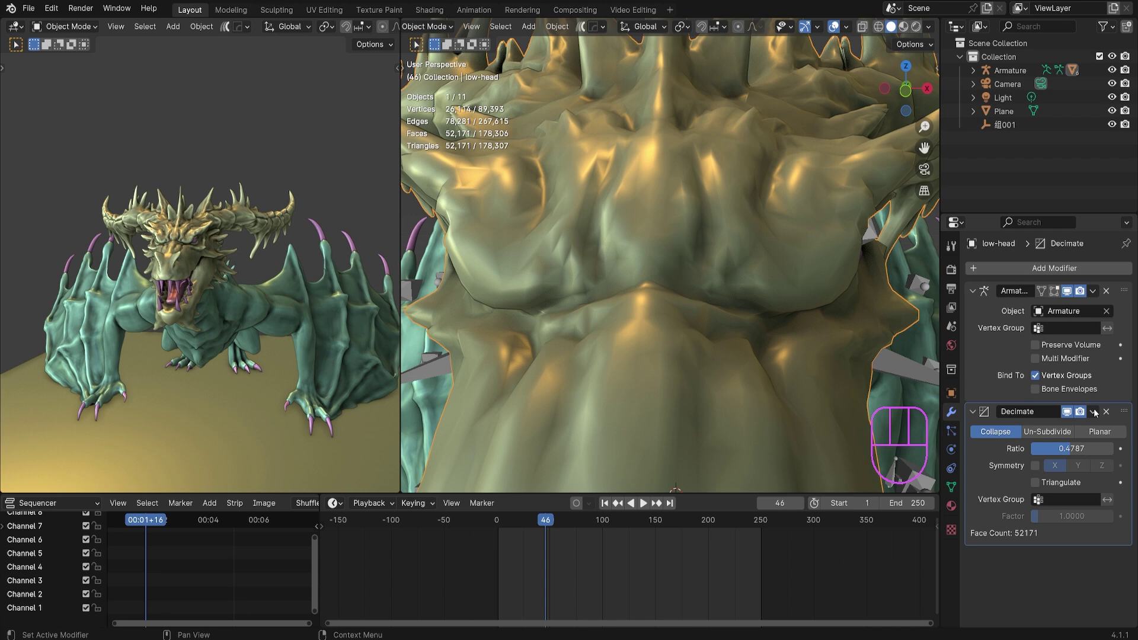
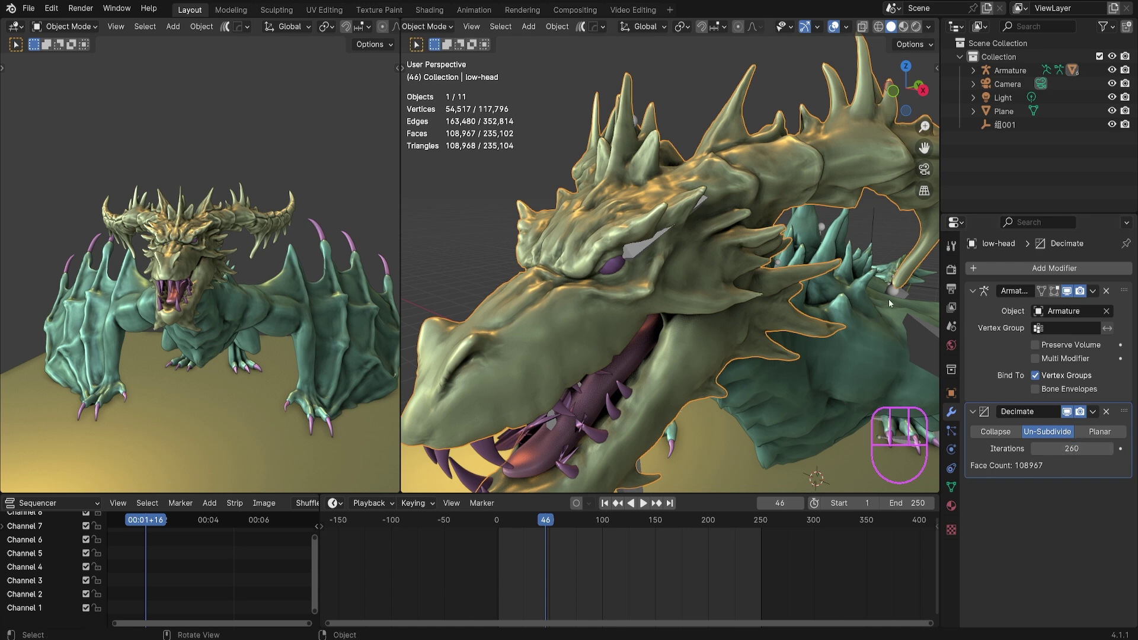
middle_click(769, 402)
middle_click(779, 389)
Briefly inspect the head's dense wireframe in edit mode, then return to object mode
key(Tab)
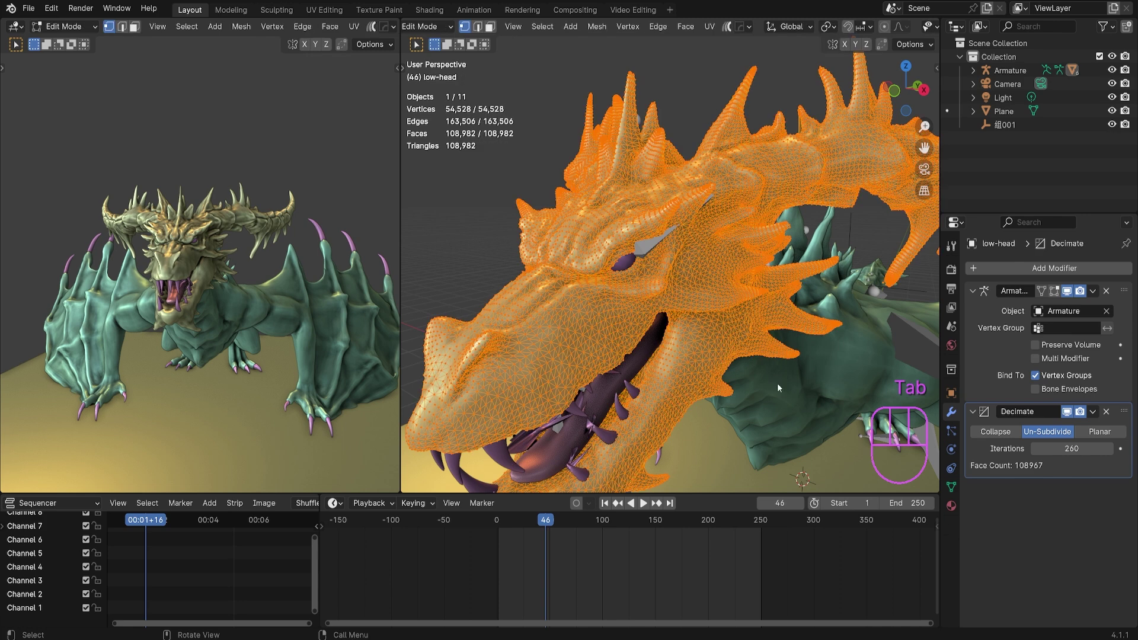
key(Tab)
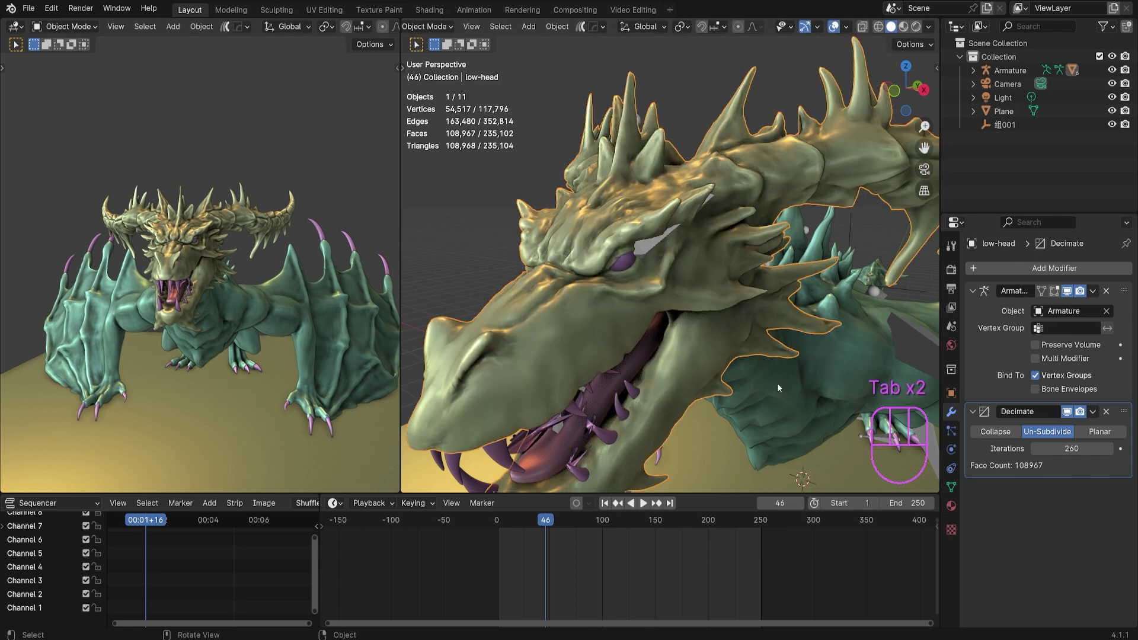
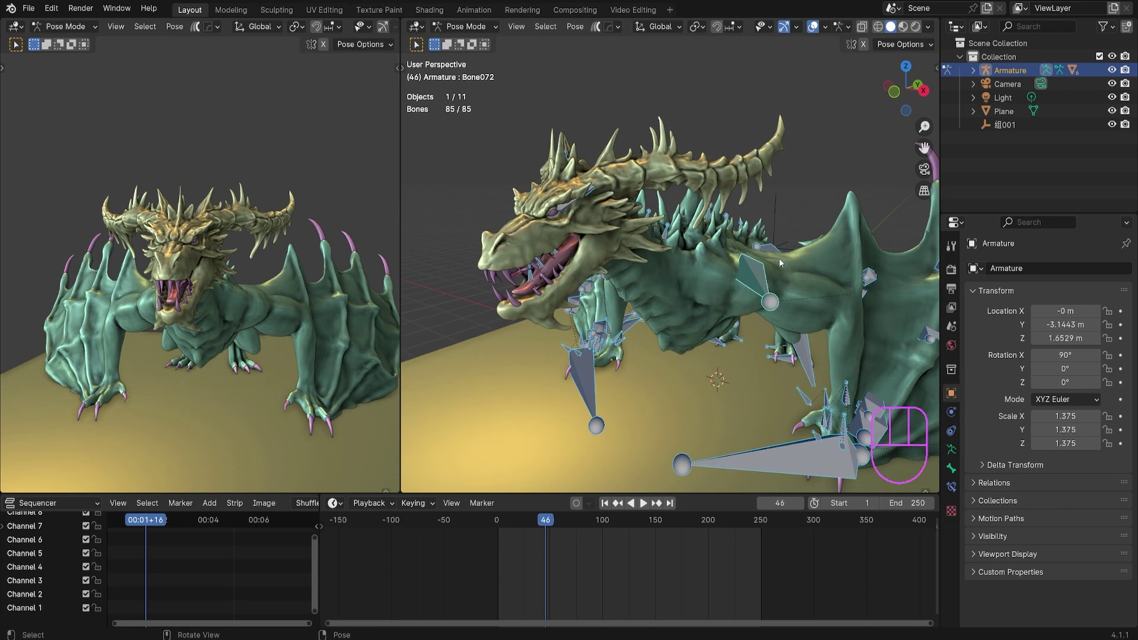
Select the head mesh then the armature, and bend a wing bone to test the rig
key(r)
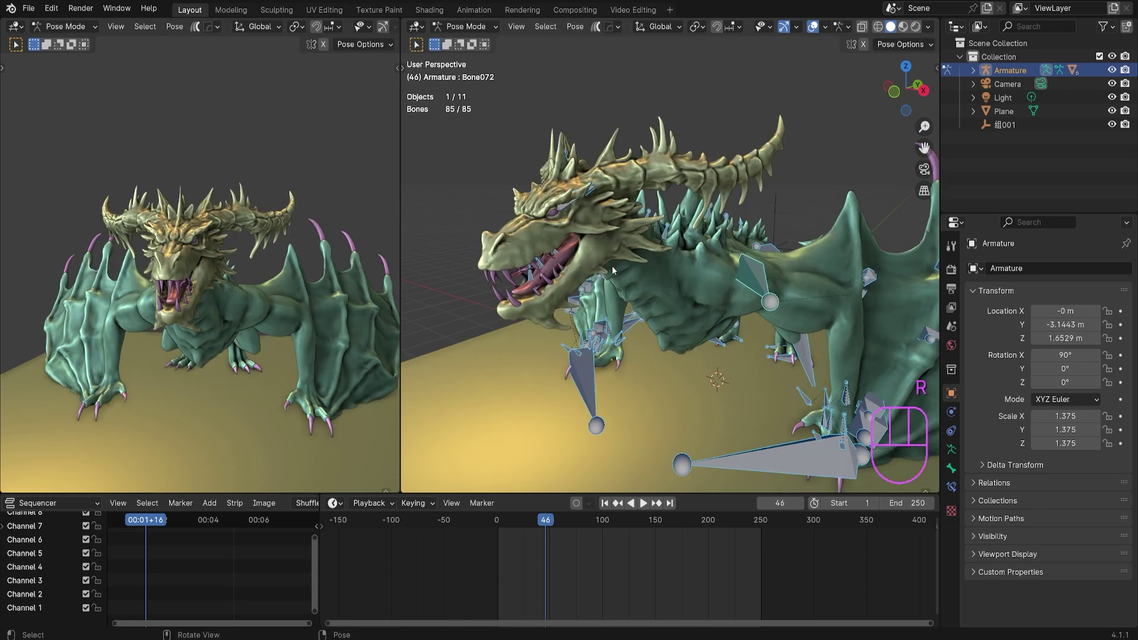
click(590, 215)
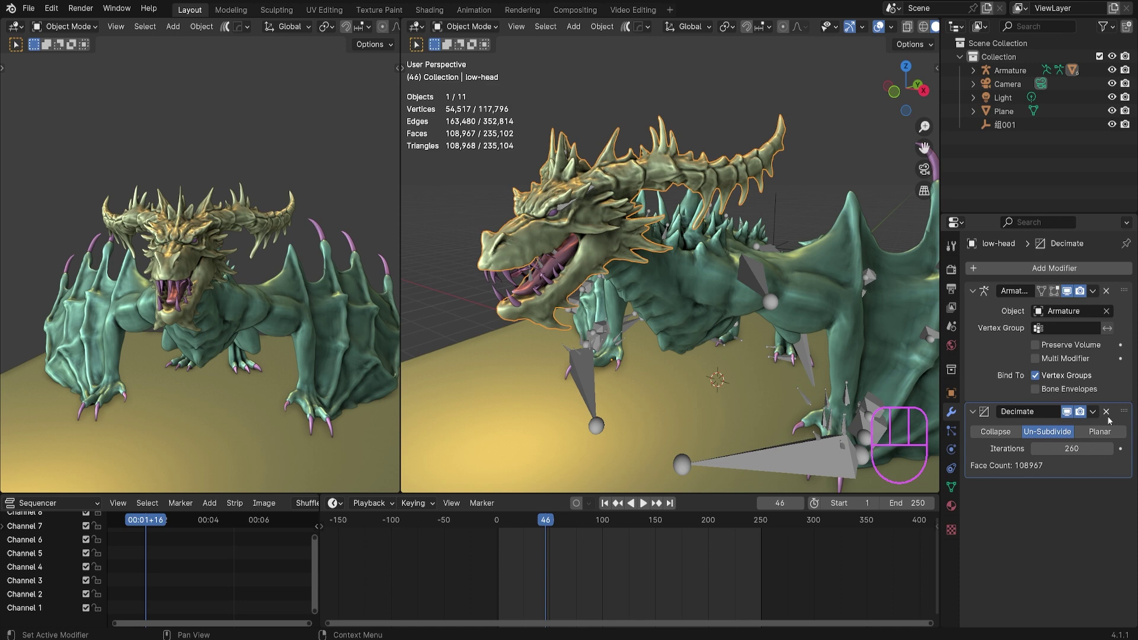
click(751, 276)
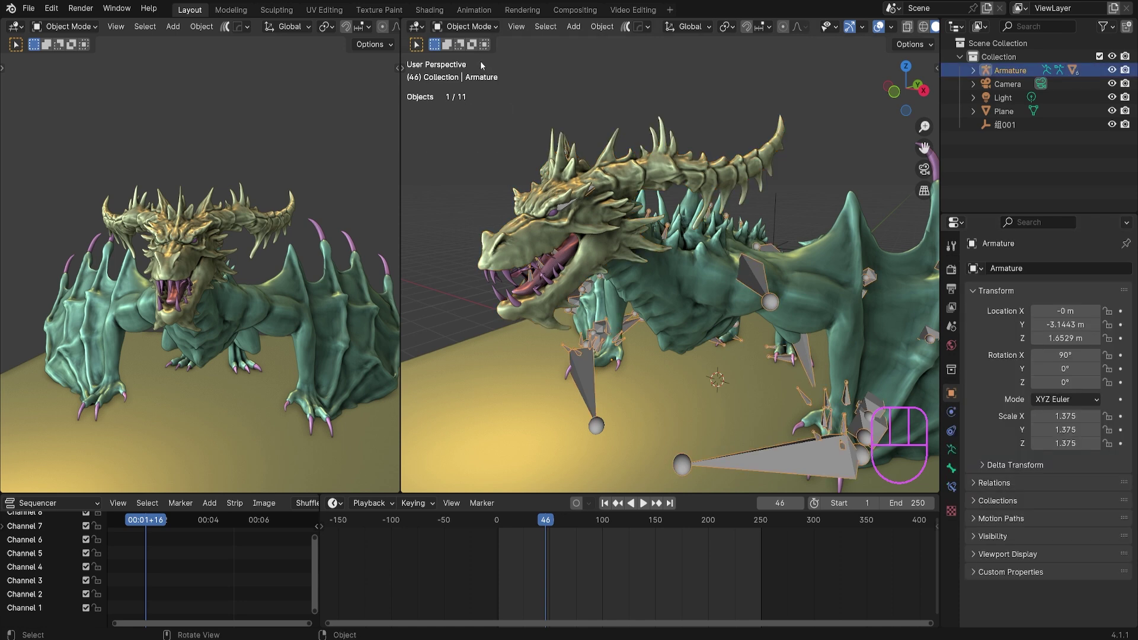
drag(463, 45, 461, 82)
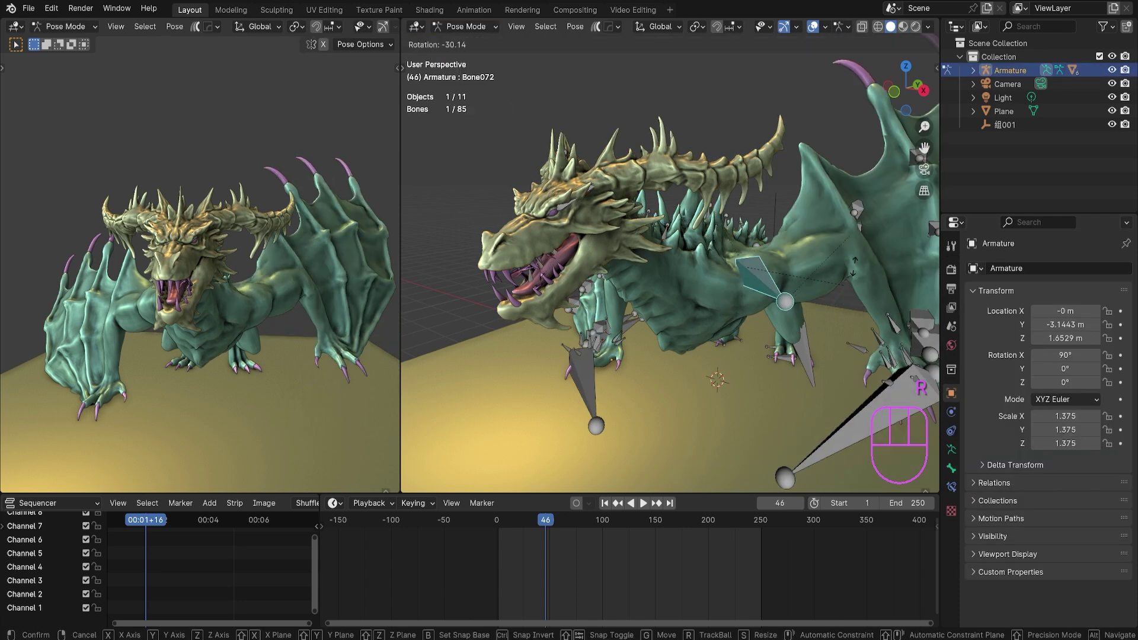
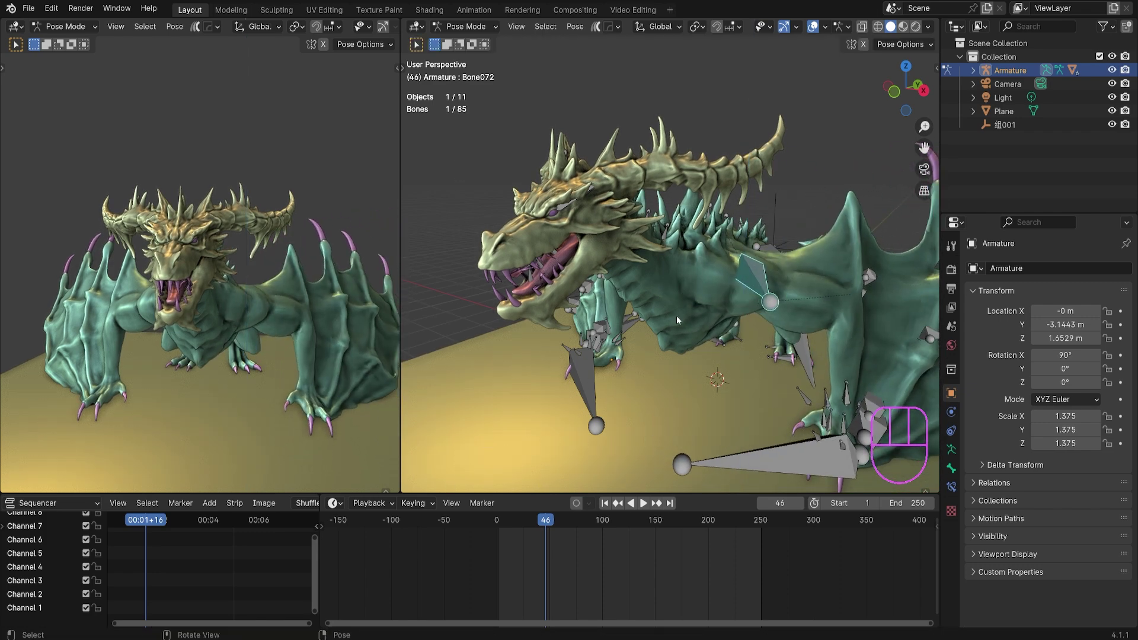
drag(454, 35, 484, 63)
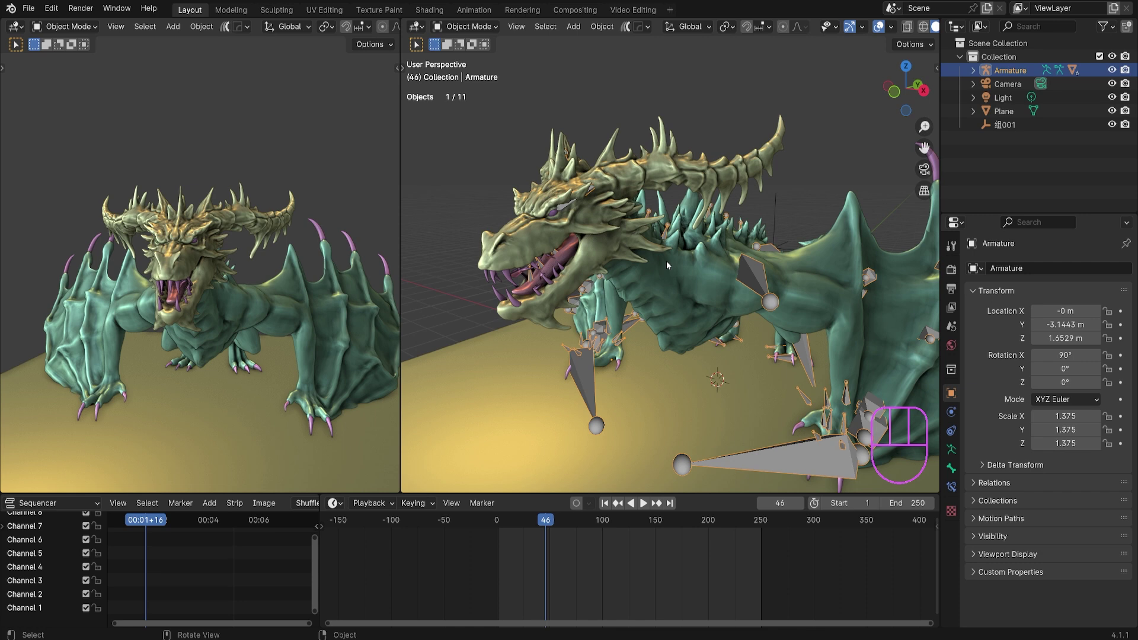
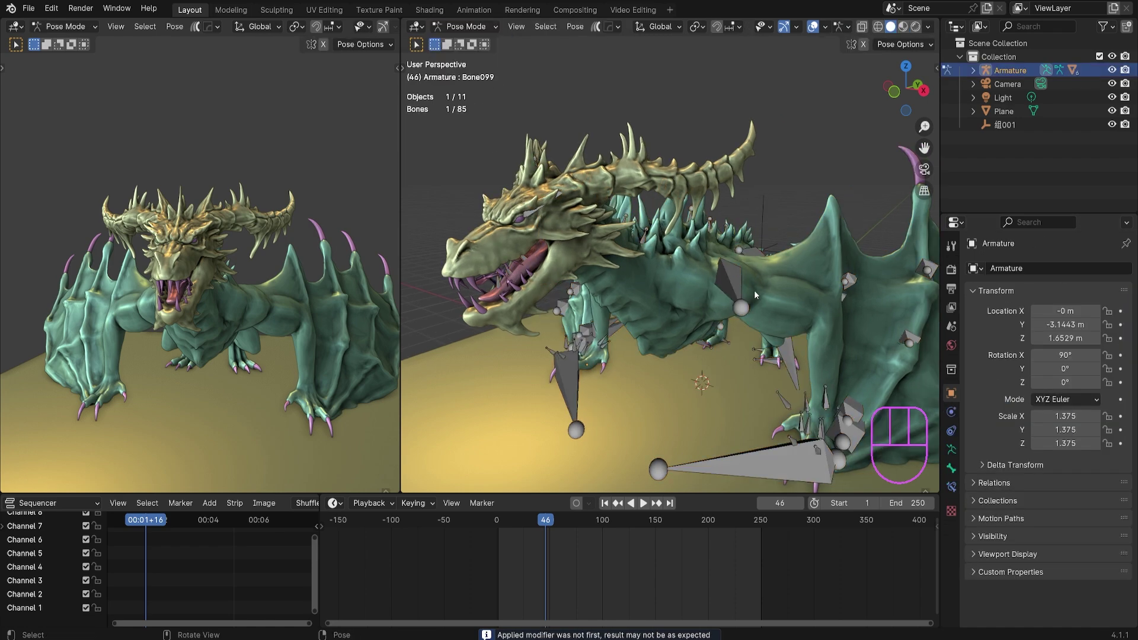
Rotate the wing bone around the Z axis, then grab the eye3 bone near the dragon's eye
key(r)
key(z)
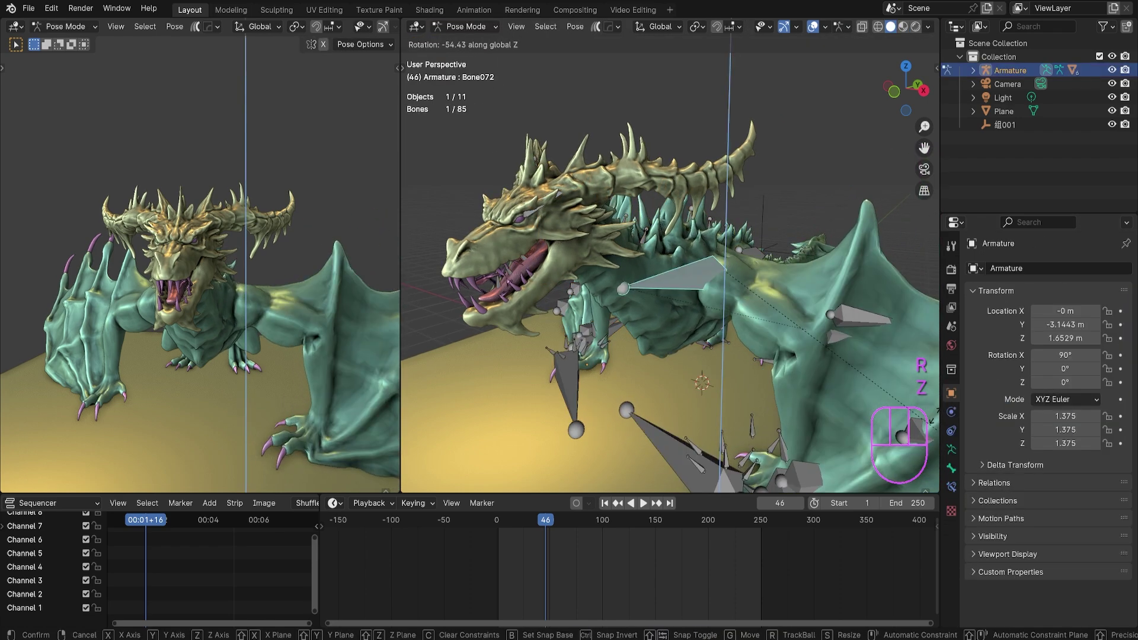
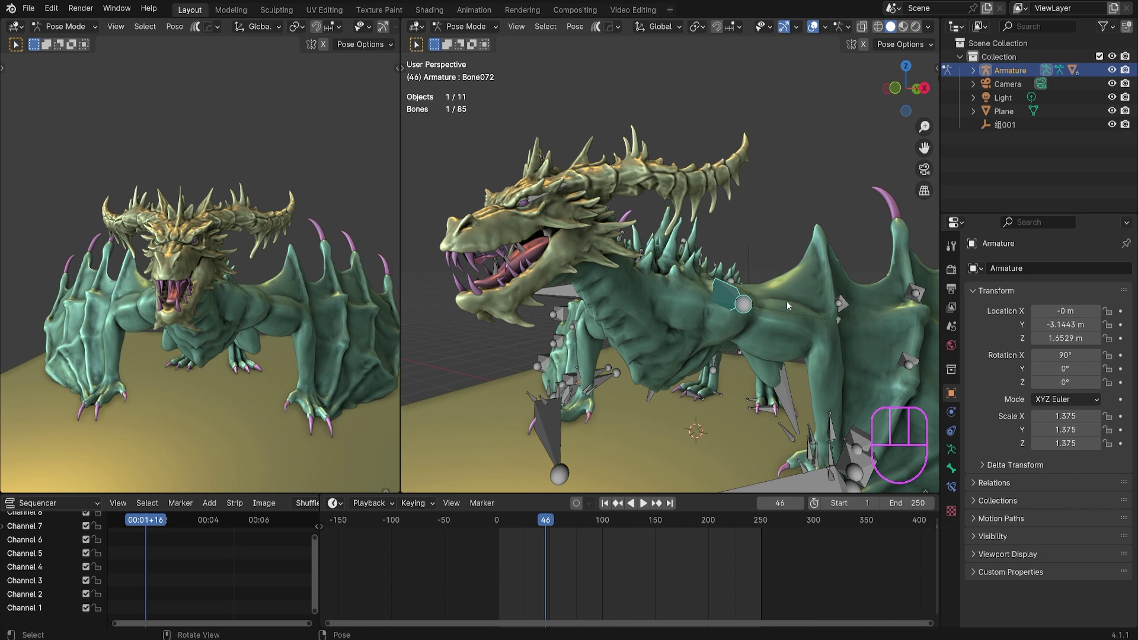
middle_click(782, 292)
middle_click(767, 309)
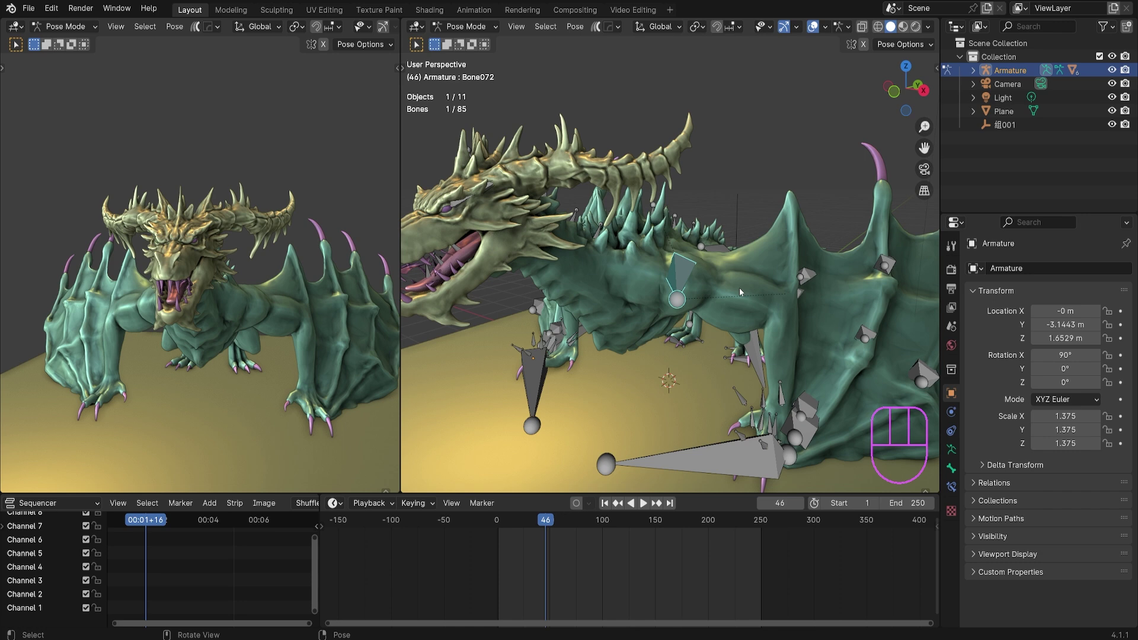
key(g)
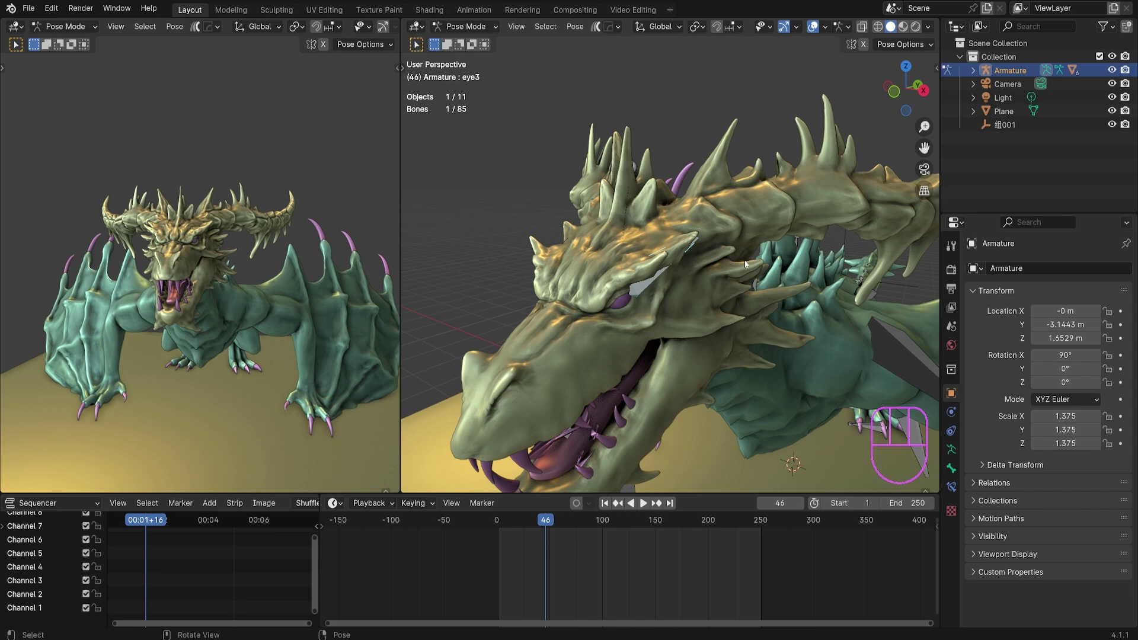
Orbit around the dragon to view the low-body mesh with its Armature modifier
middle_click(724, 355)
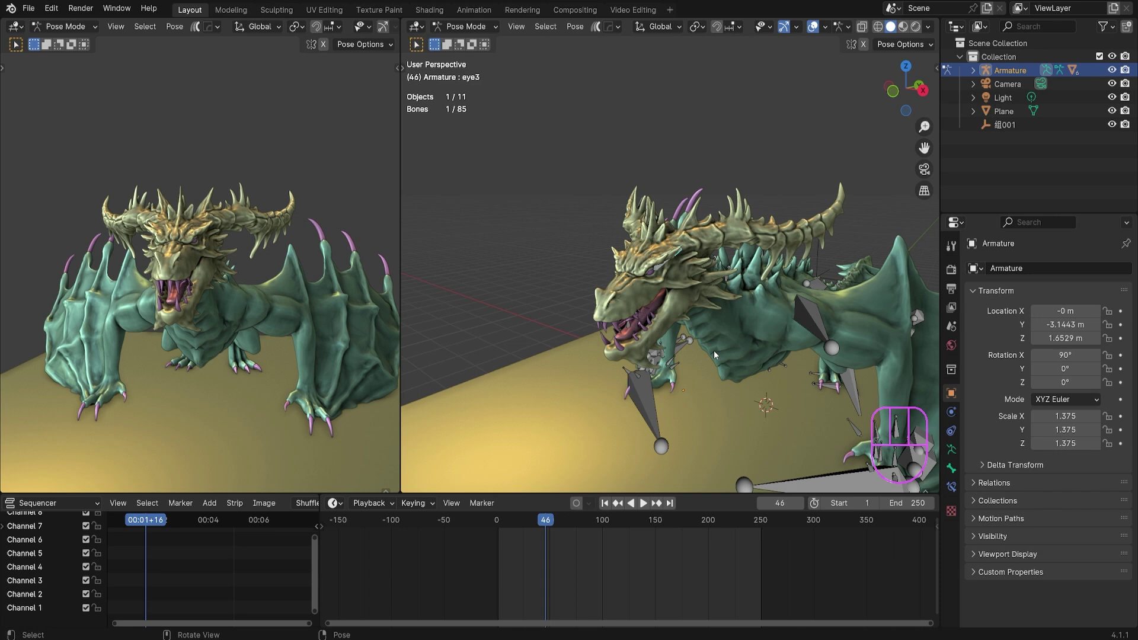
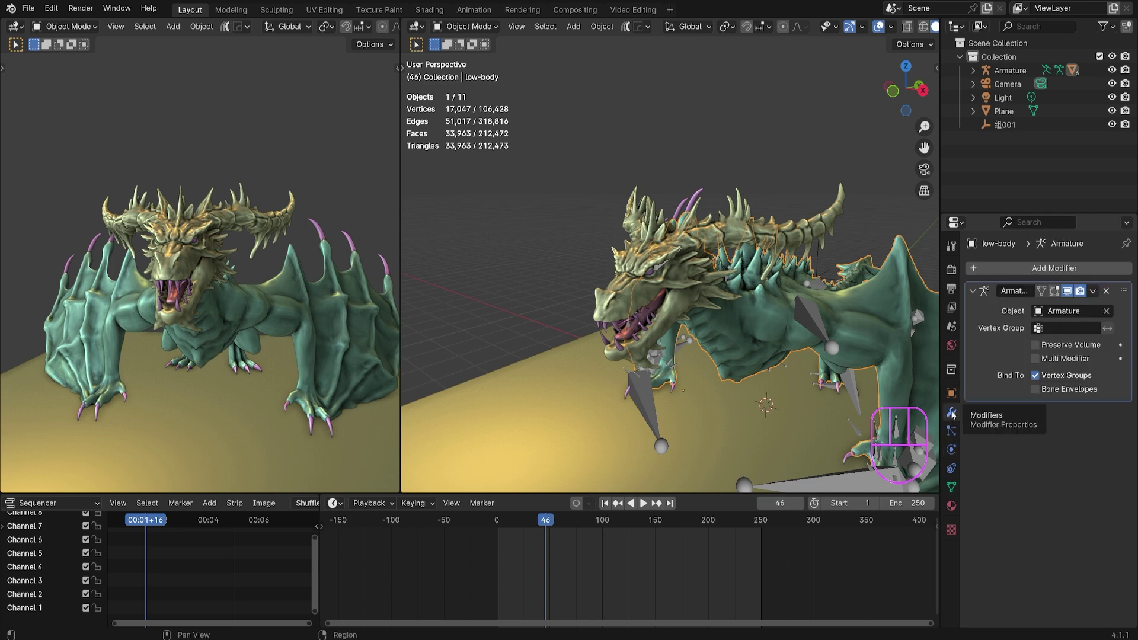
drag(1036, 272, 1054, 479)
middle_click(829, 278)
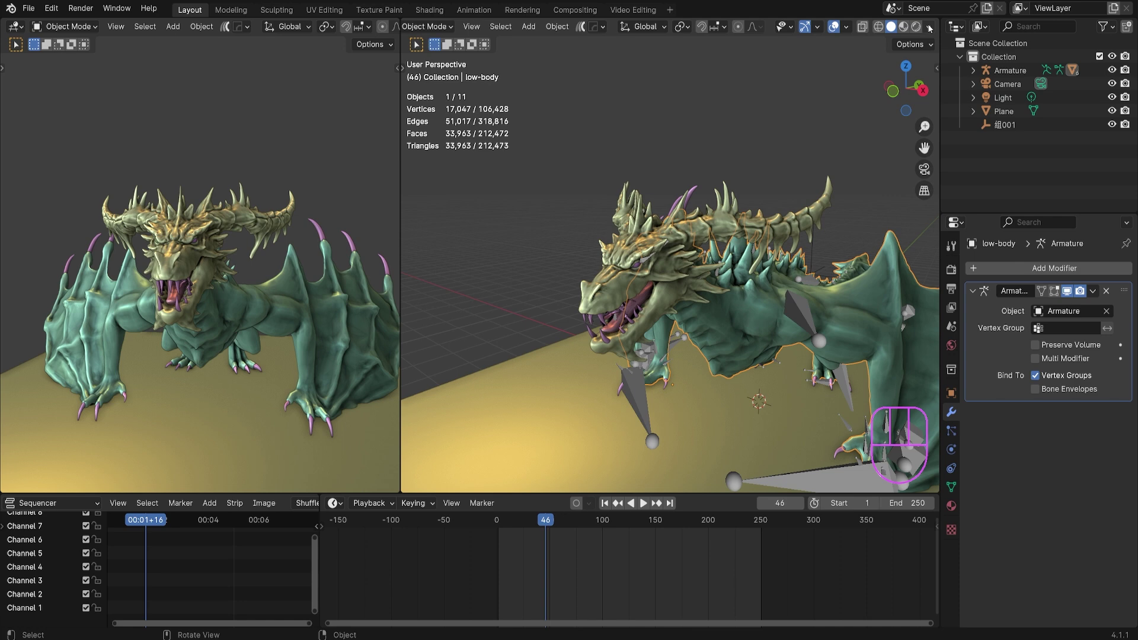
Enable Statistics in the Viewport Overlays, then select the dragon's head mesh showing 54,528 vertices
click(879, 38)
click(897, 33)
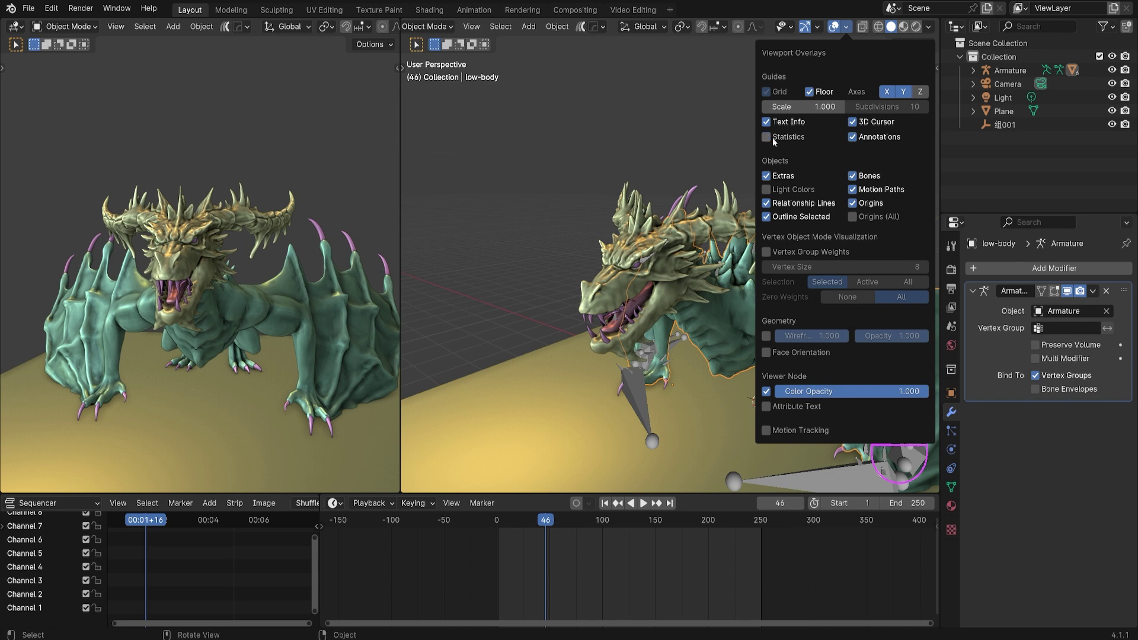
click(636, 180)
middle_click(724, 169)
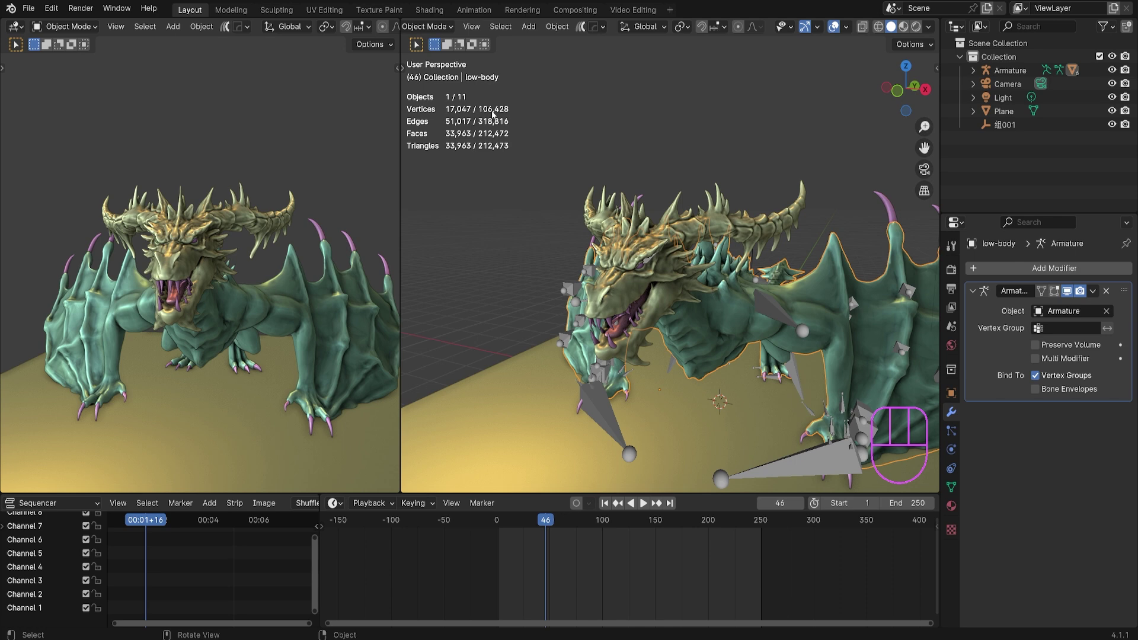
click(667, 303)
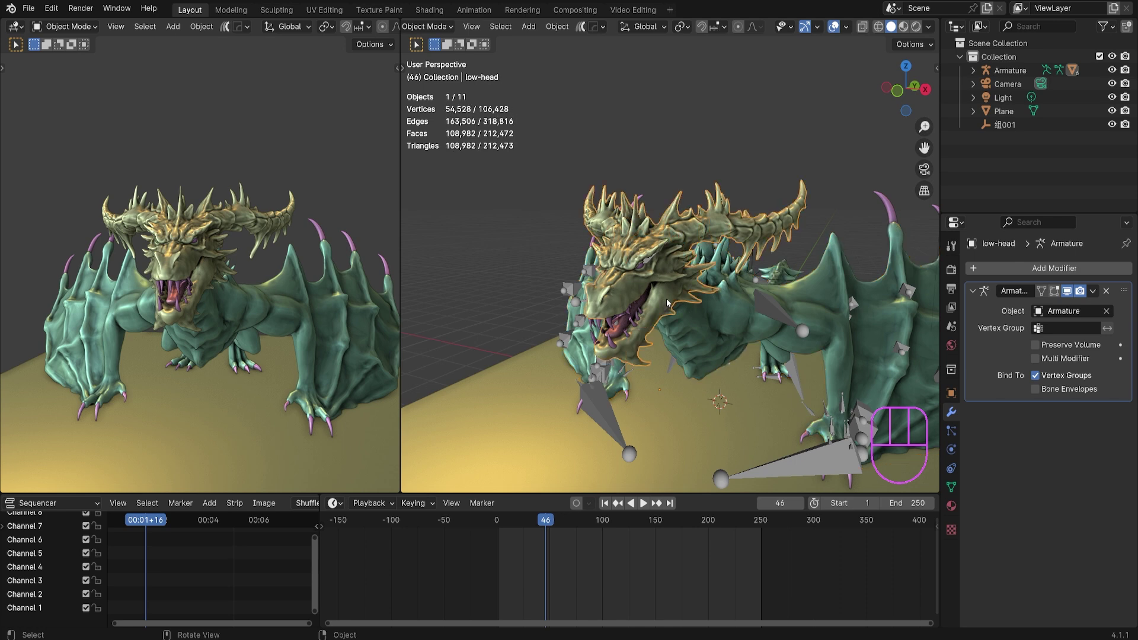